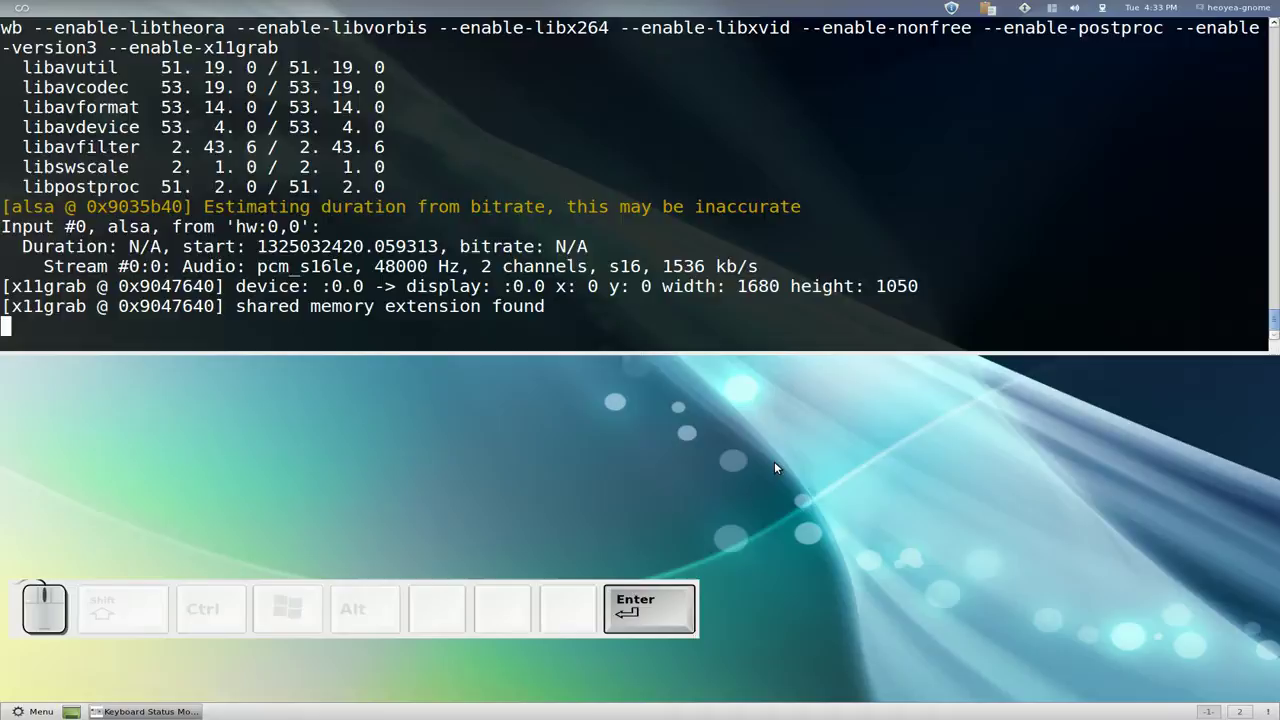
Step: Hide the Terminal running the ffmpeg x11grab recording so only the desktop shows
{"action": "key", "text": "`"}
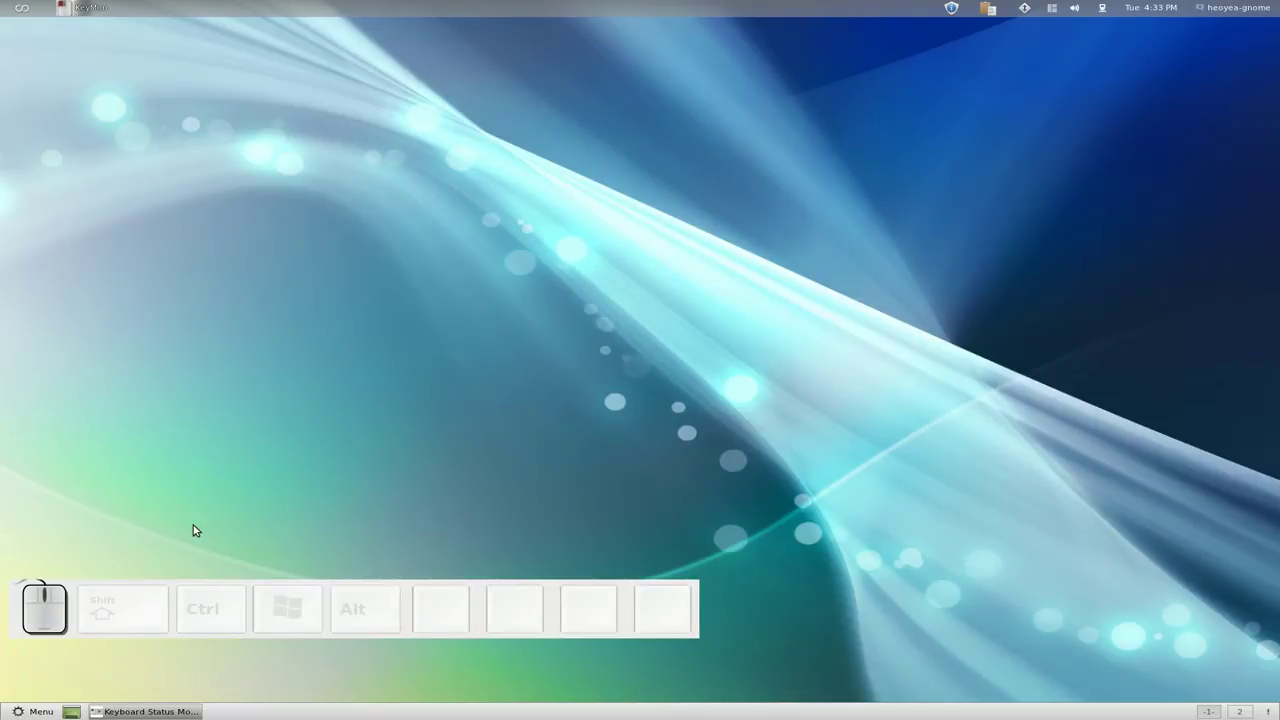
Step: Start key-mon so its key and mouse display window appears on the desktop
{"action": "middle_click", "coordinate": [59, 588]}
{"action": "middle_click", "coordinate": [49, 605]}
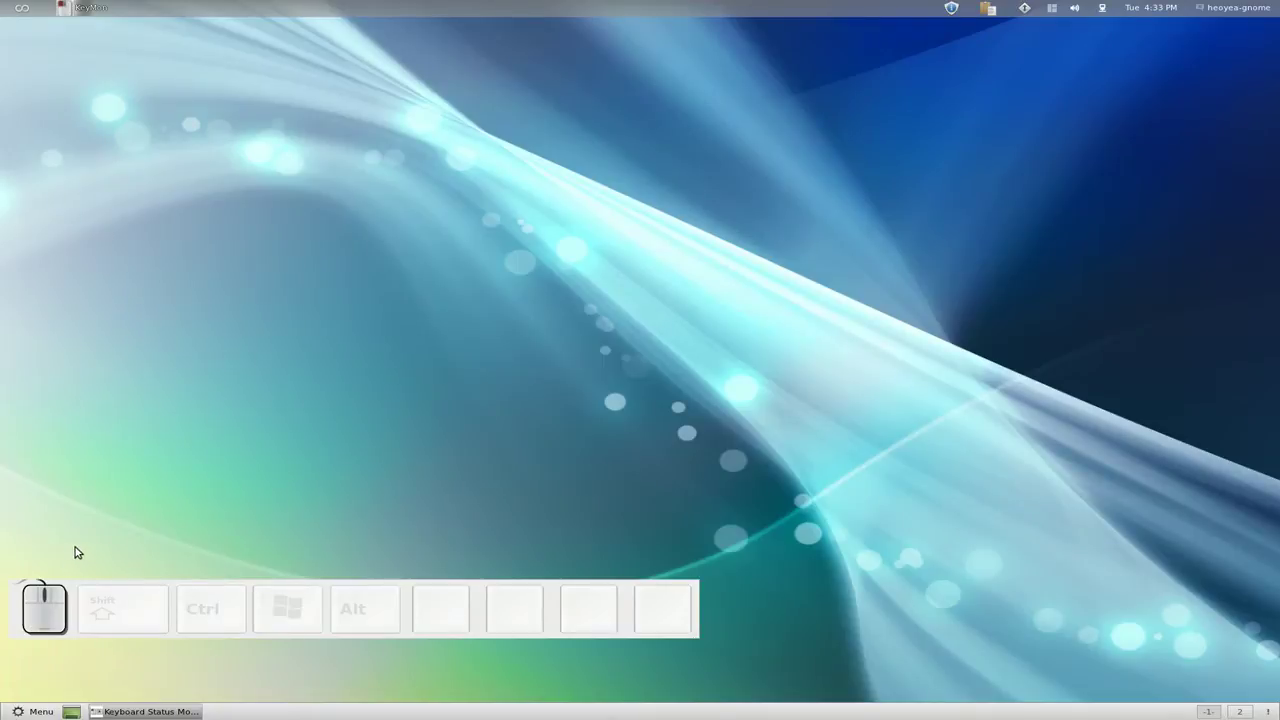
{"action": "left_click", "coordinate": [100, 520]}
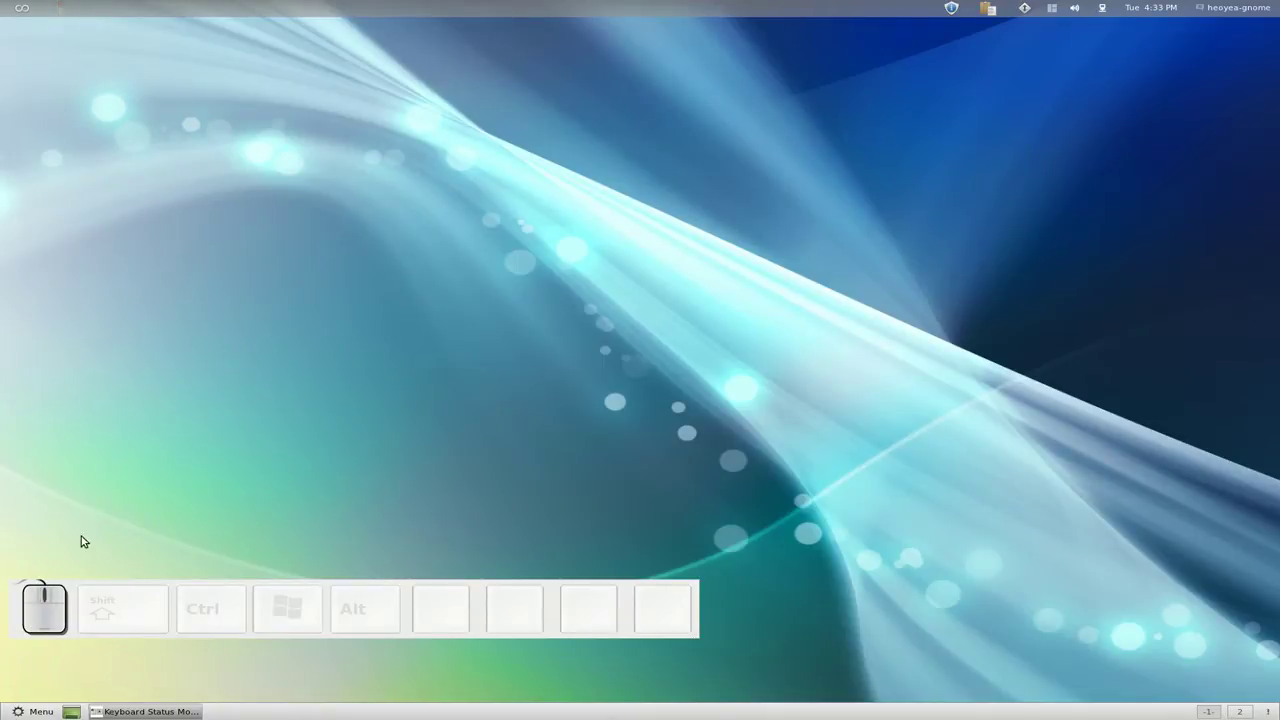
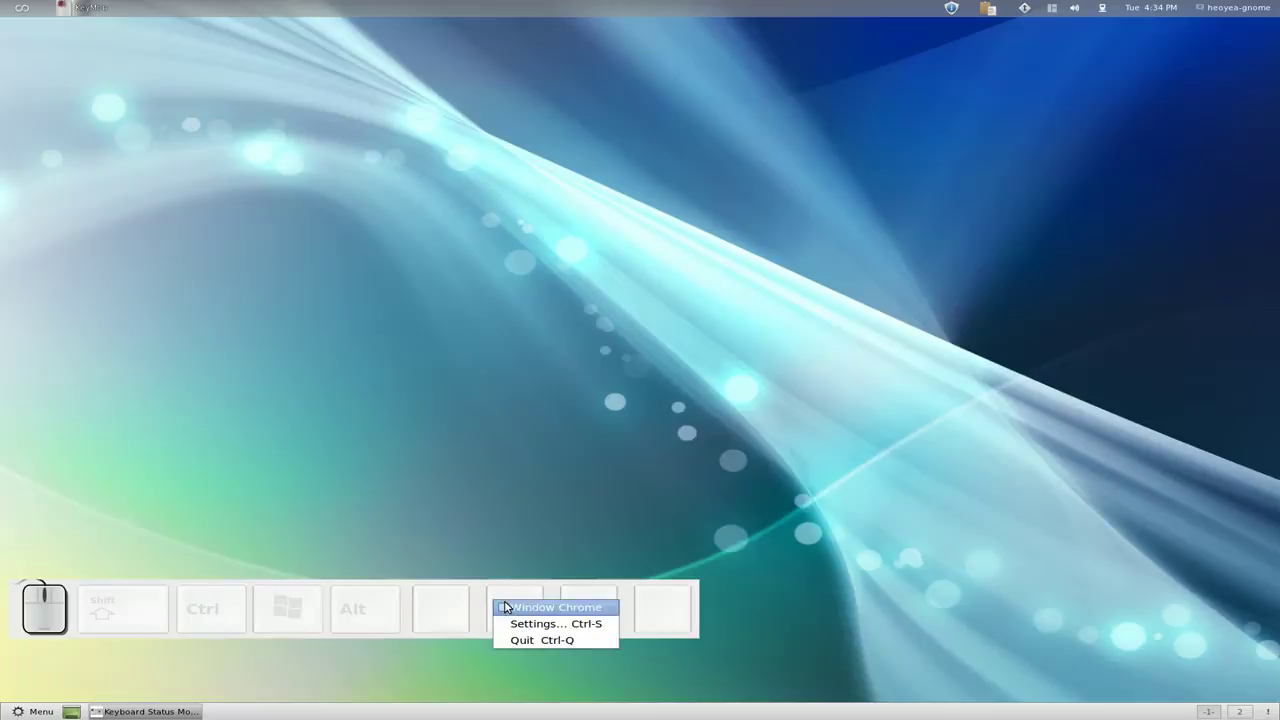
{"action": "left_click", "coordinate": [586, 609]}
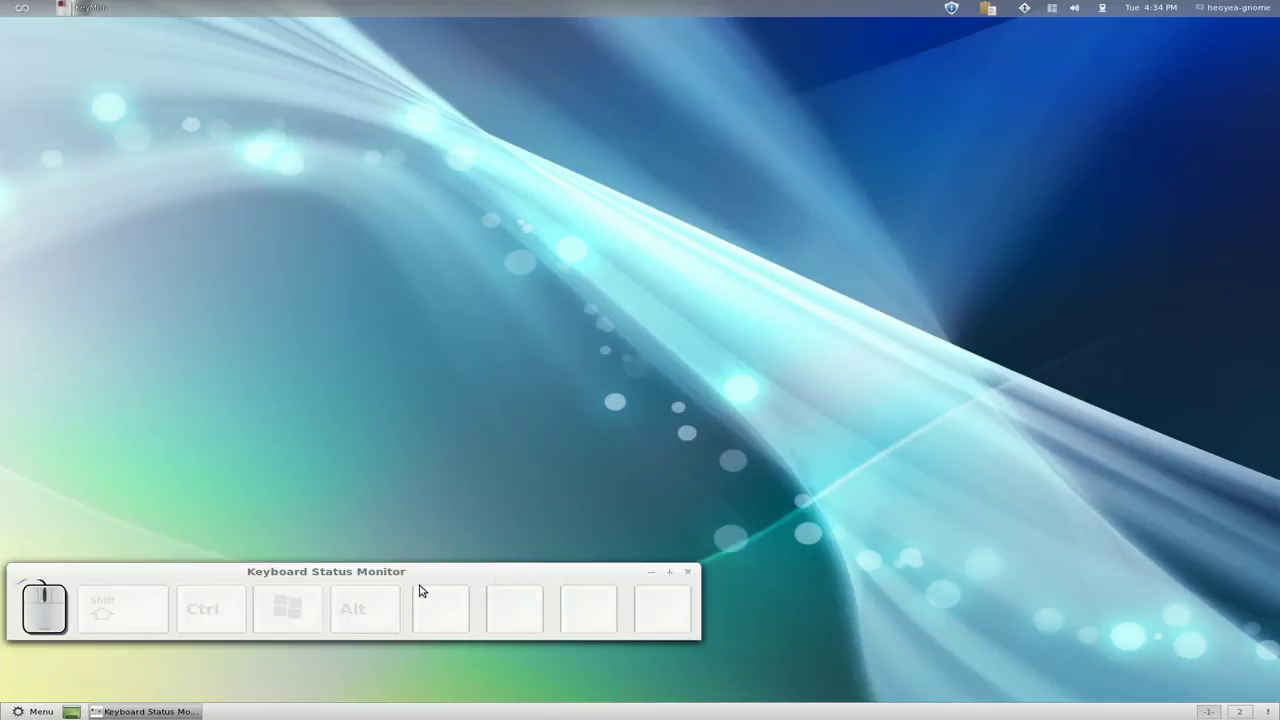
Step: Open key-mon's Settings from its right-click menu to show the Buttons preferences
{"action": "right_click", "coordinate": [426, 614]}
{"action": "left_click_drag", "start_coordinate": [441, 625], "coordinate": [475, 604]}
{"action": "right_click", "coordinate": [475, 604]}
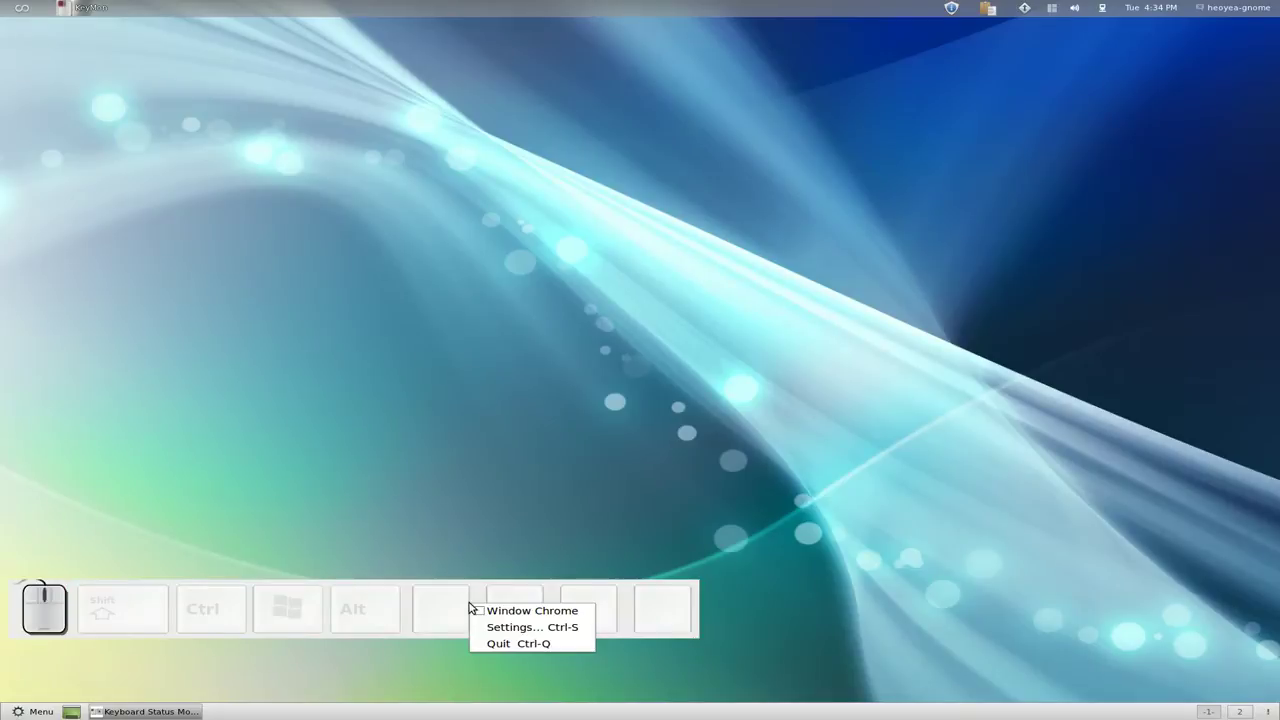
{"action": "left_click_drag", "start_coordinate": [494, 628], "coordinate": [783, 295]}
Step: Move Preferences to the lower right, keep Old Keys at 4, and show the Misc options
{"action": "left_click_drag", "start_coordinate": [723, 240], "coordinate": [785, 462]}
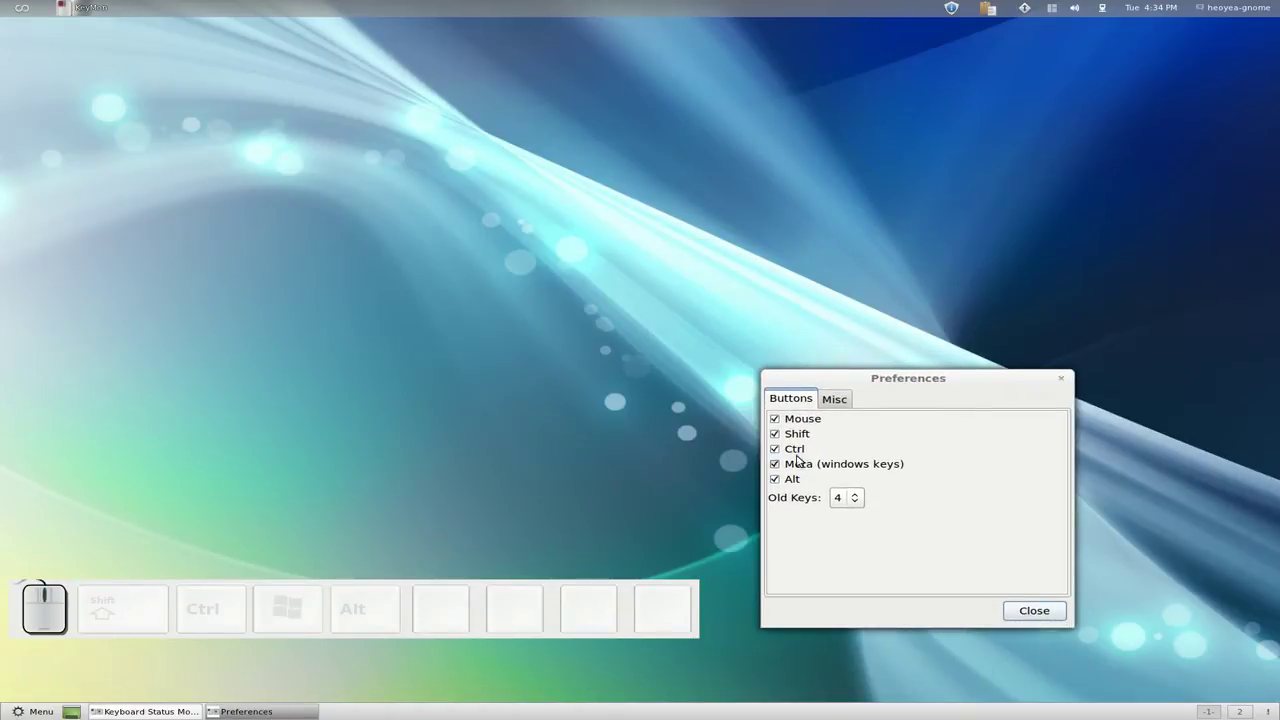
{"action": "left_click_drag", "start_coordinate": [864, 498], "coordinate": [860, 507]}
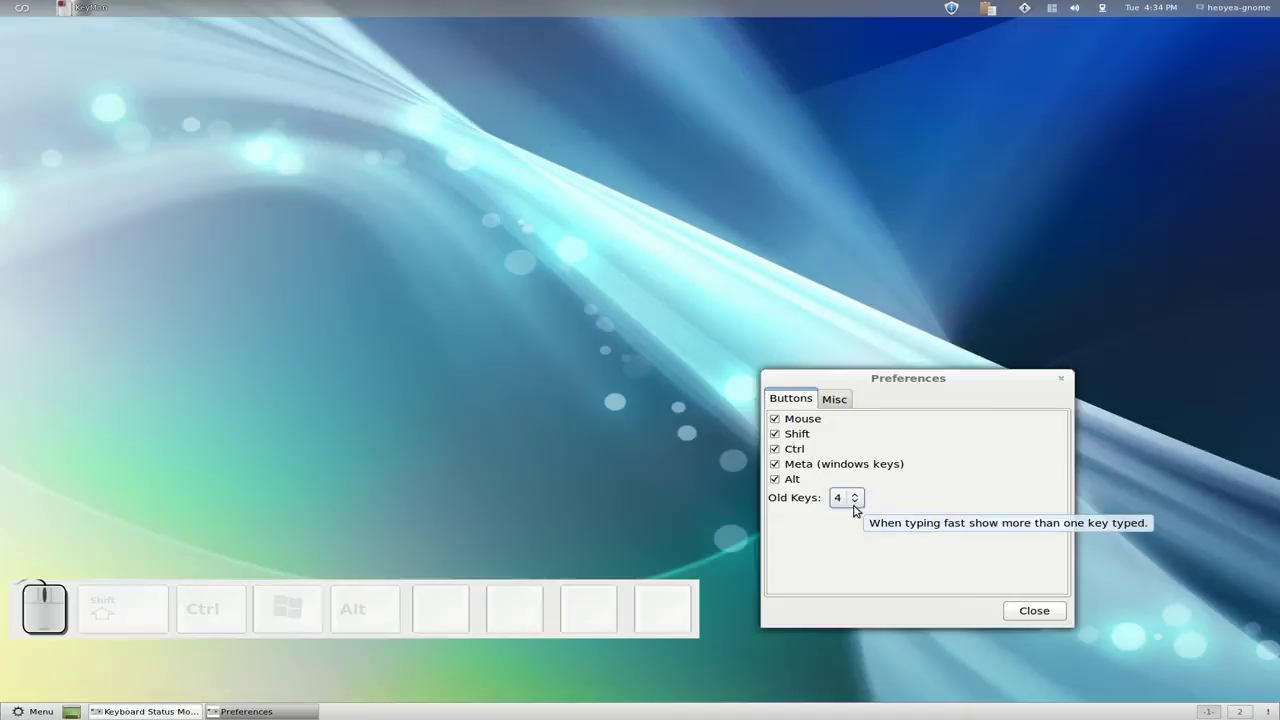
{"action": "left_click", "coordinate": [840, 542]}
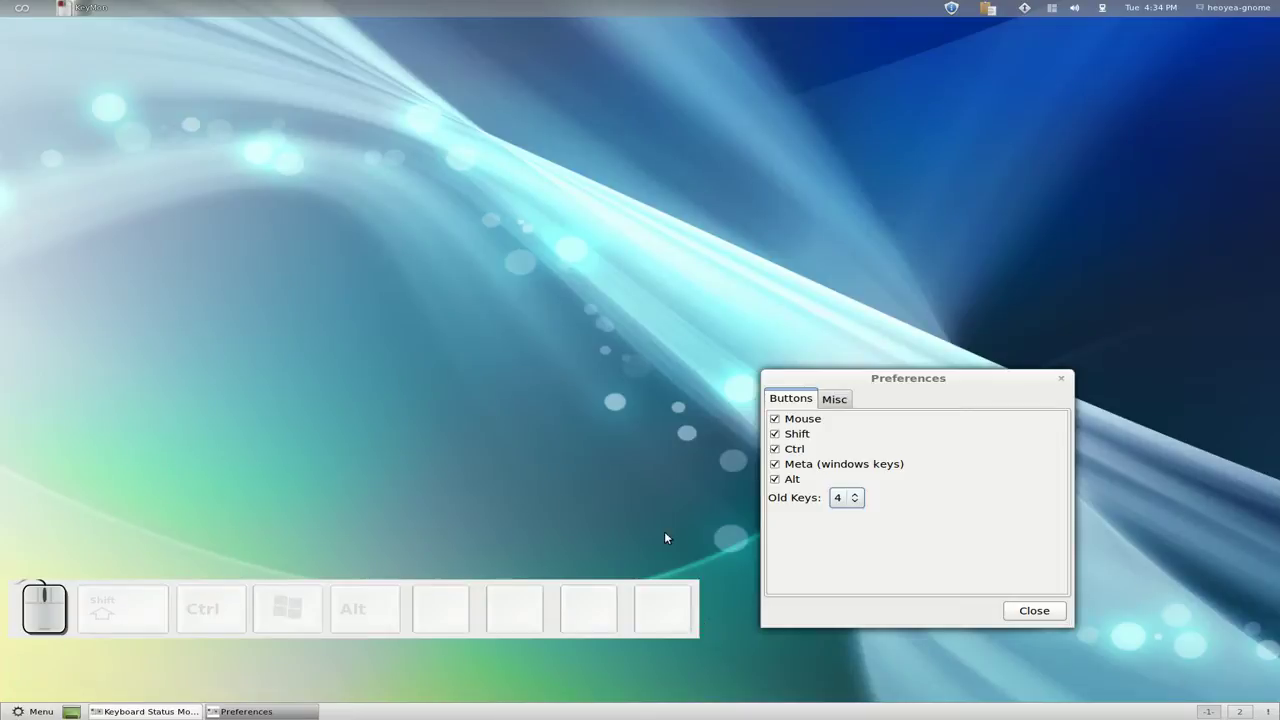
{"action": "left_click", "coordinate": [435, 474]}
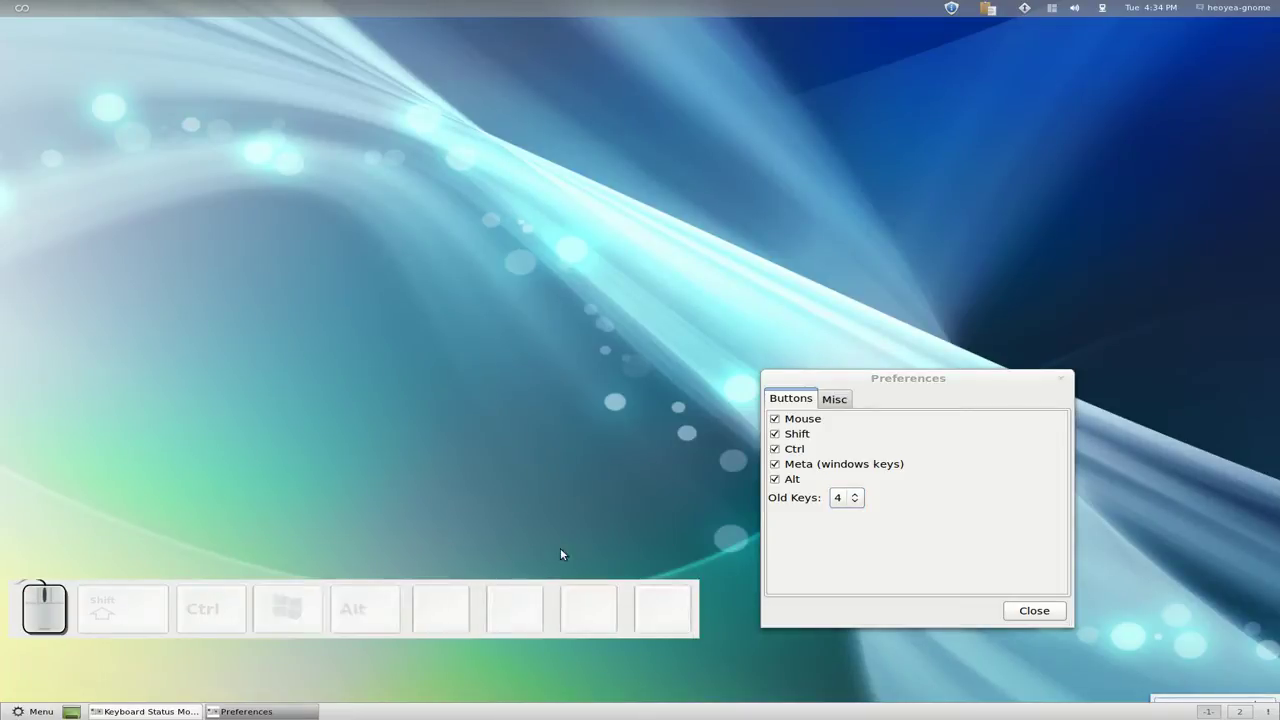
Step: Enable Highly visible click and try a few clicks around the desktop
{"action": "left_click", "coordinate": [844, 401]}
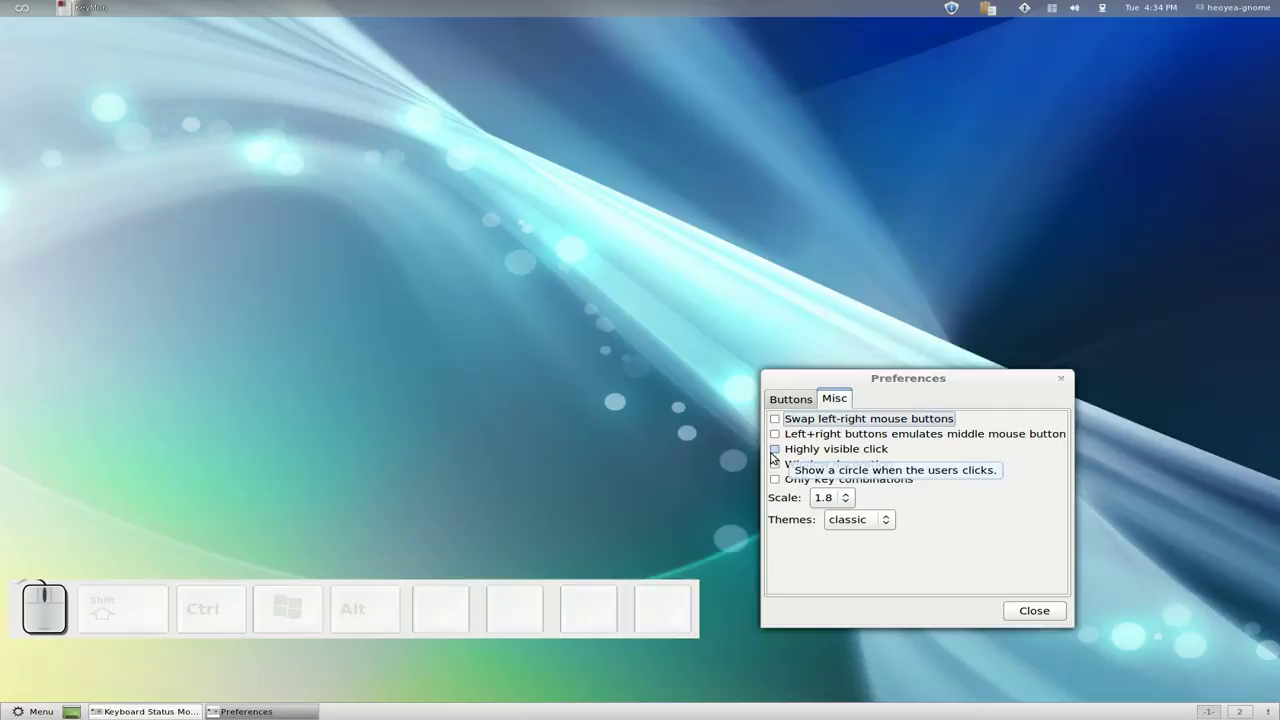
{"action": "left_click", "coordinate": [782, 453]}
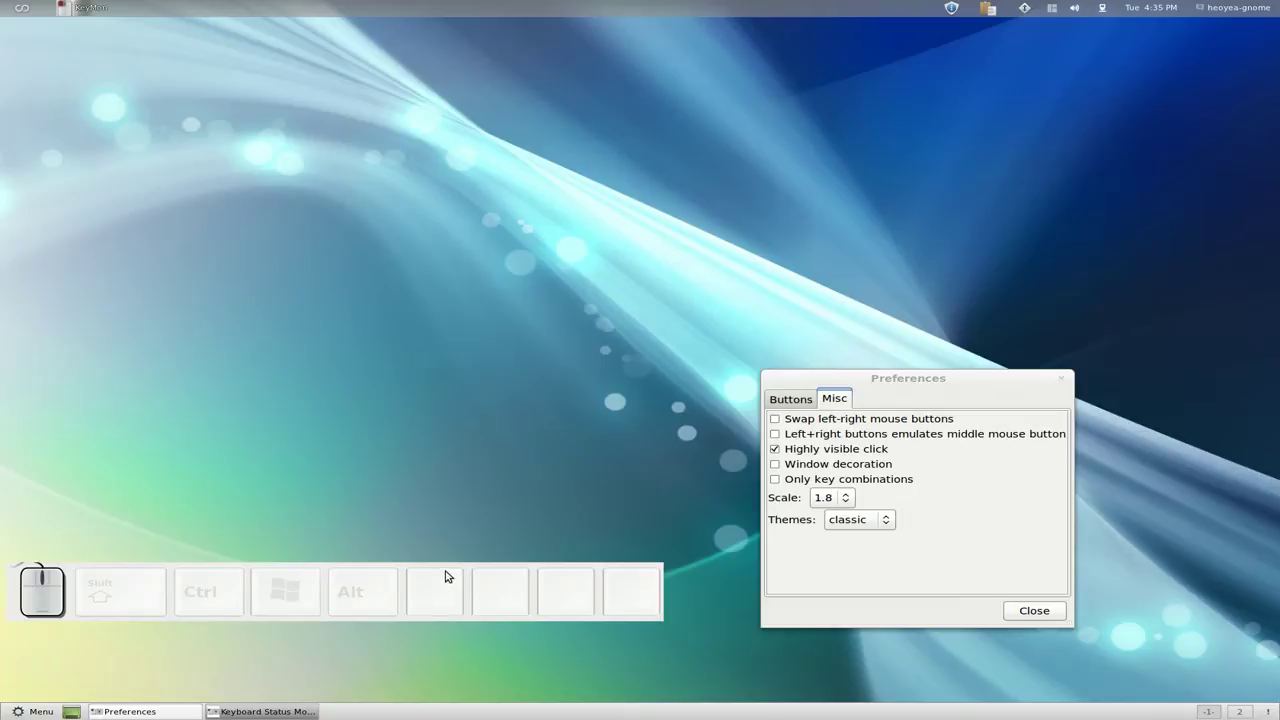
{"action": "left_click", "coordinate": [446, 584]}
{"action": "left_click", "coordinate": [398, 481]}
{"action": "left_click", "coordinate": [645, 282]}
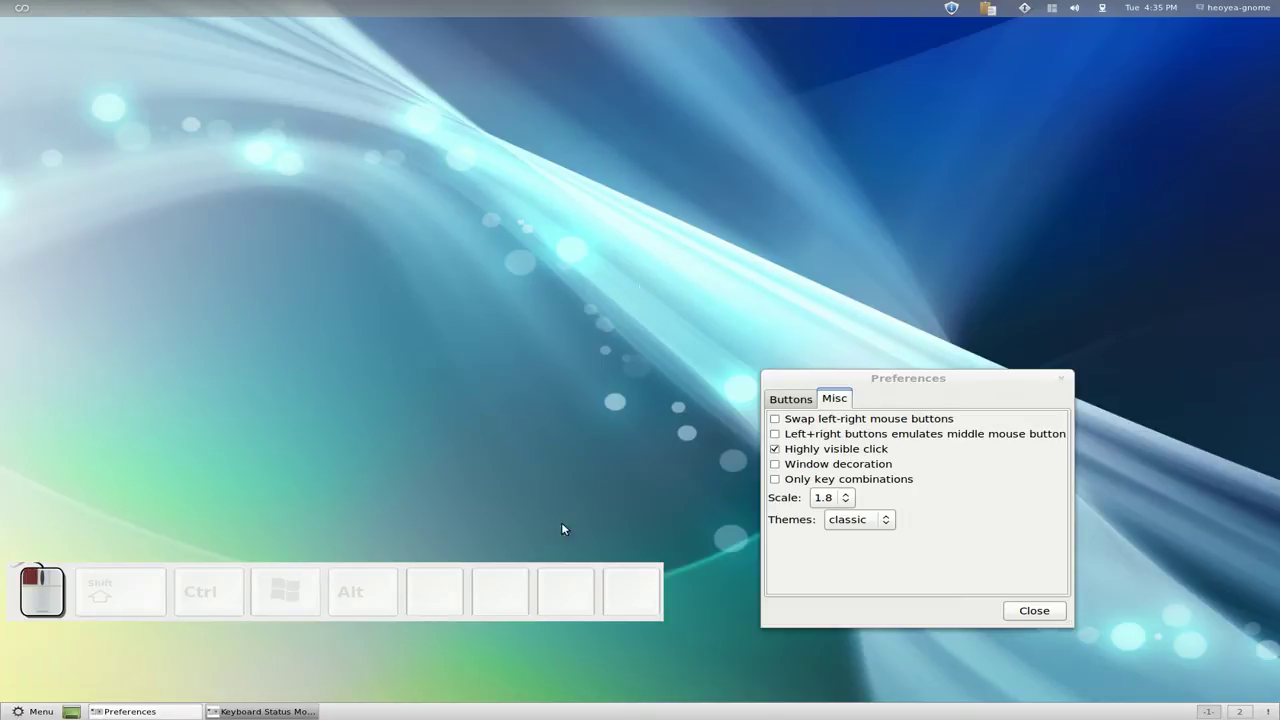
{"action": "left_click", "coordinate": [584, 571]}
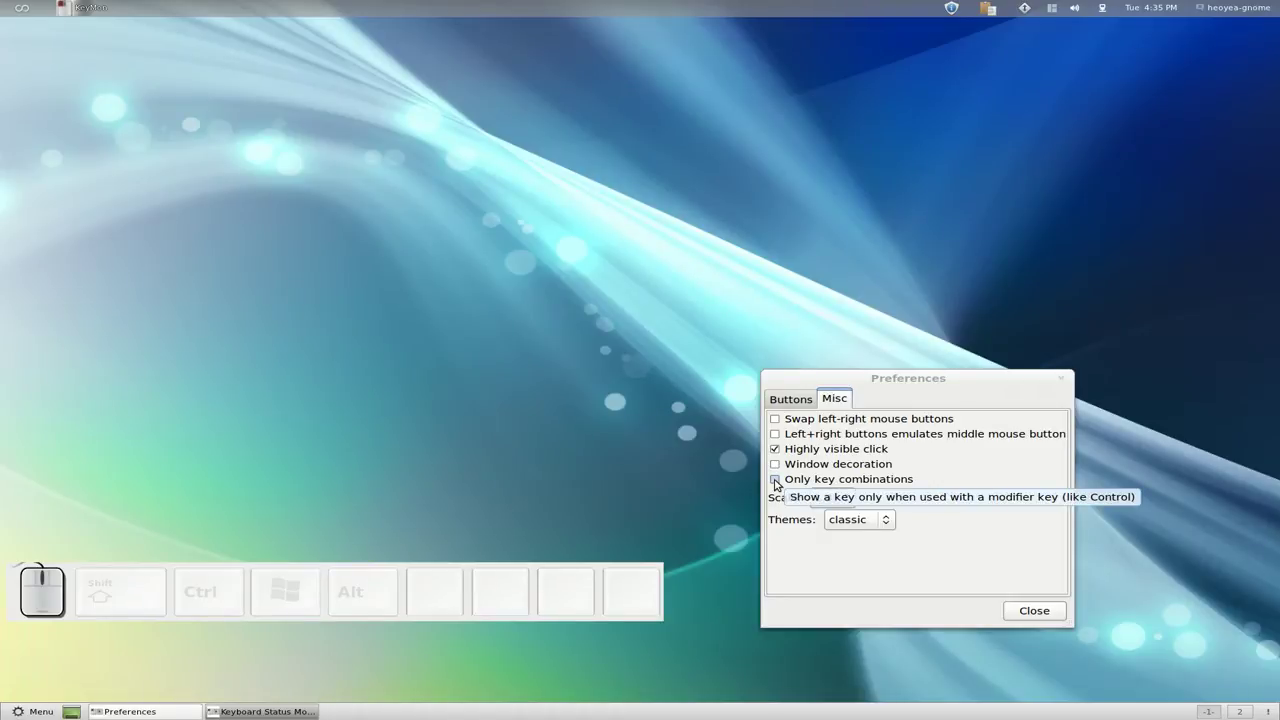
Step: Toggle Only key combinations on, test ctrl+j and alt+o, leaving it unchecked
{"action": "key", "text": "s"}
{"action": "left_click", "coordinate": [786, 476]}
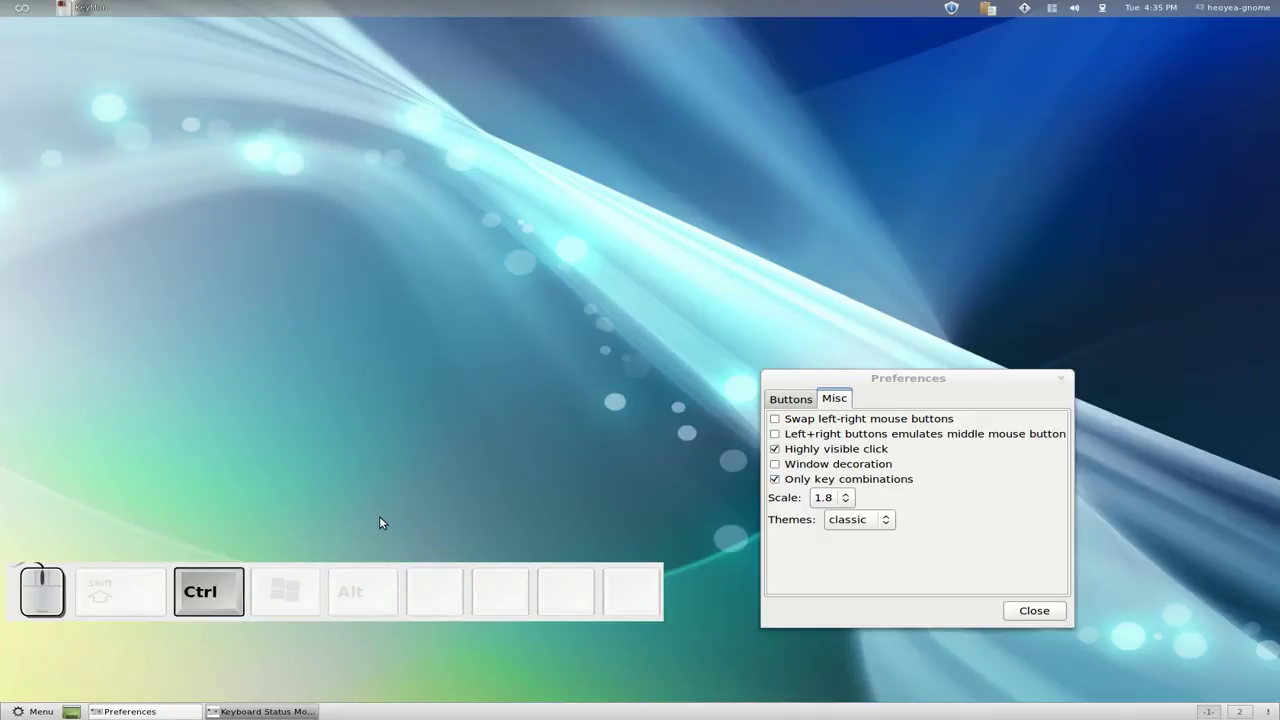
{"action": "key", "text": "ctrl+j"}
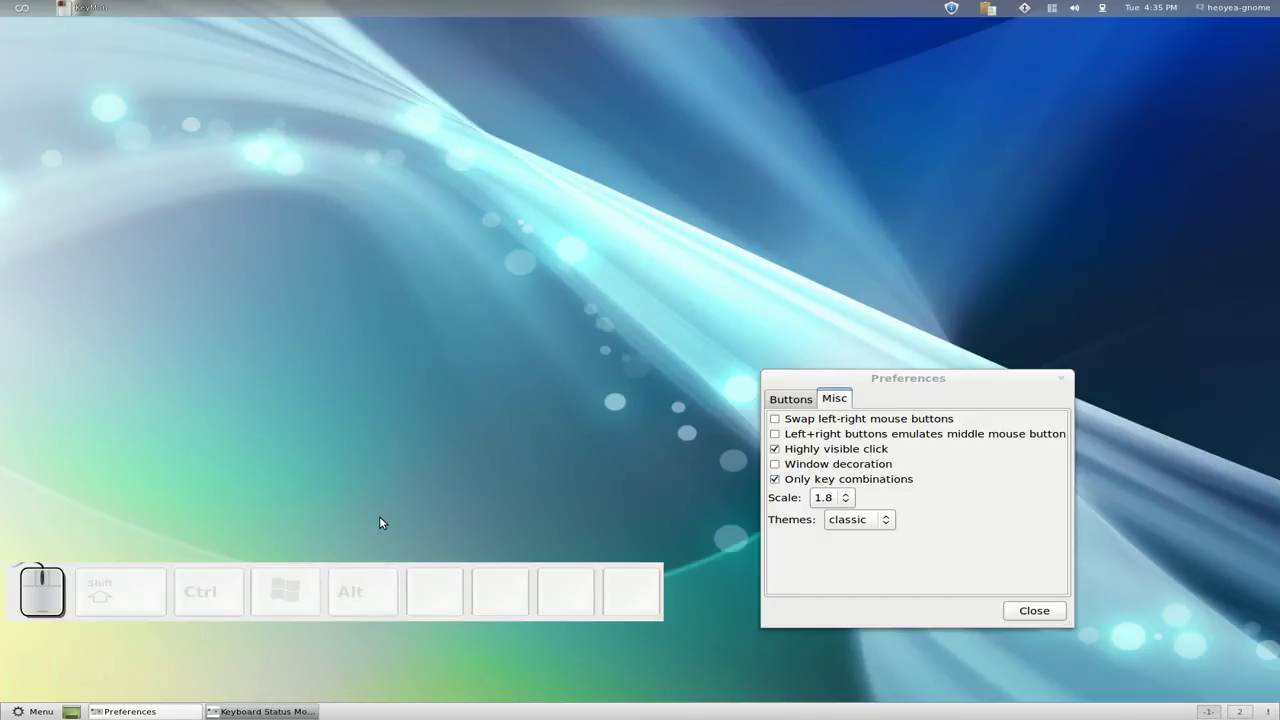
{"action": "key", "text": "alt+o"}
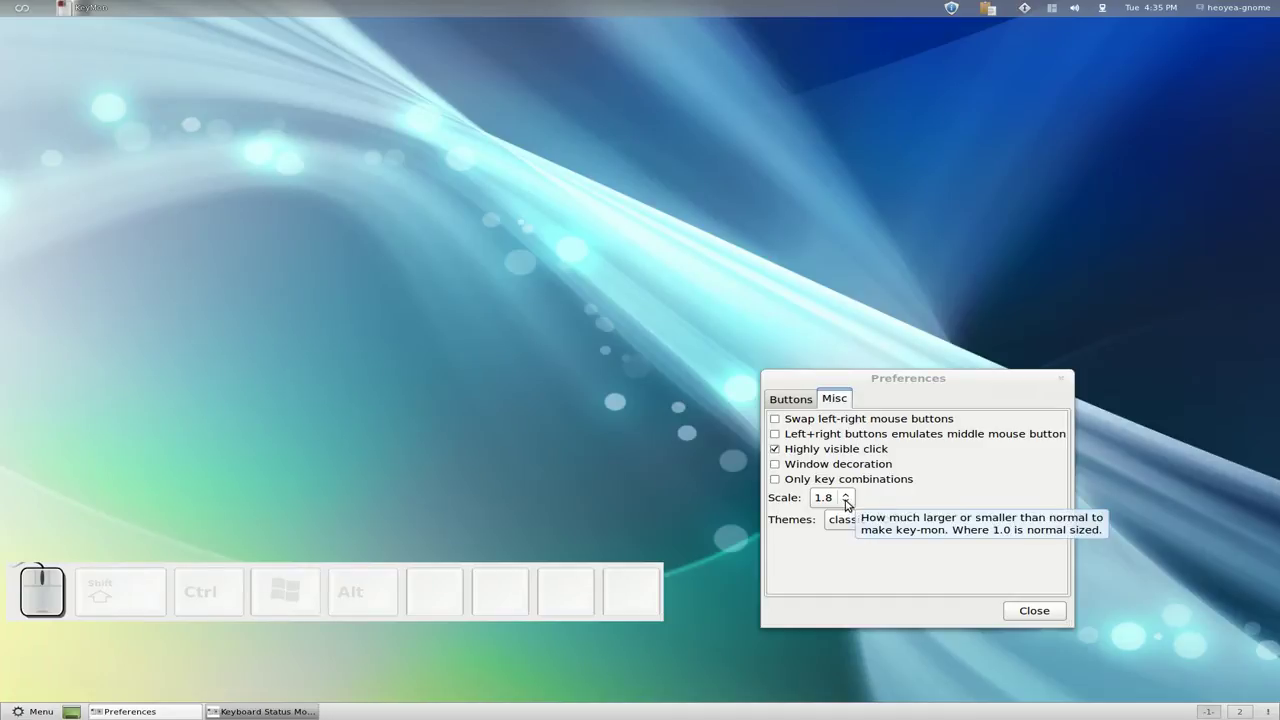
Step: Click, scroll and drag around the desktop to demonstrate key-mon's mouse display
{"action": "left_click_drag", "start_coordinate": [851, 501], "coordinate": [843, 420]}
{"action": "left_click", "coordinate": [851, 501]}
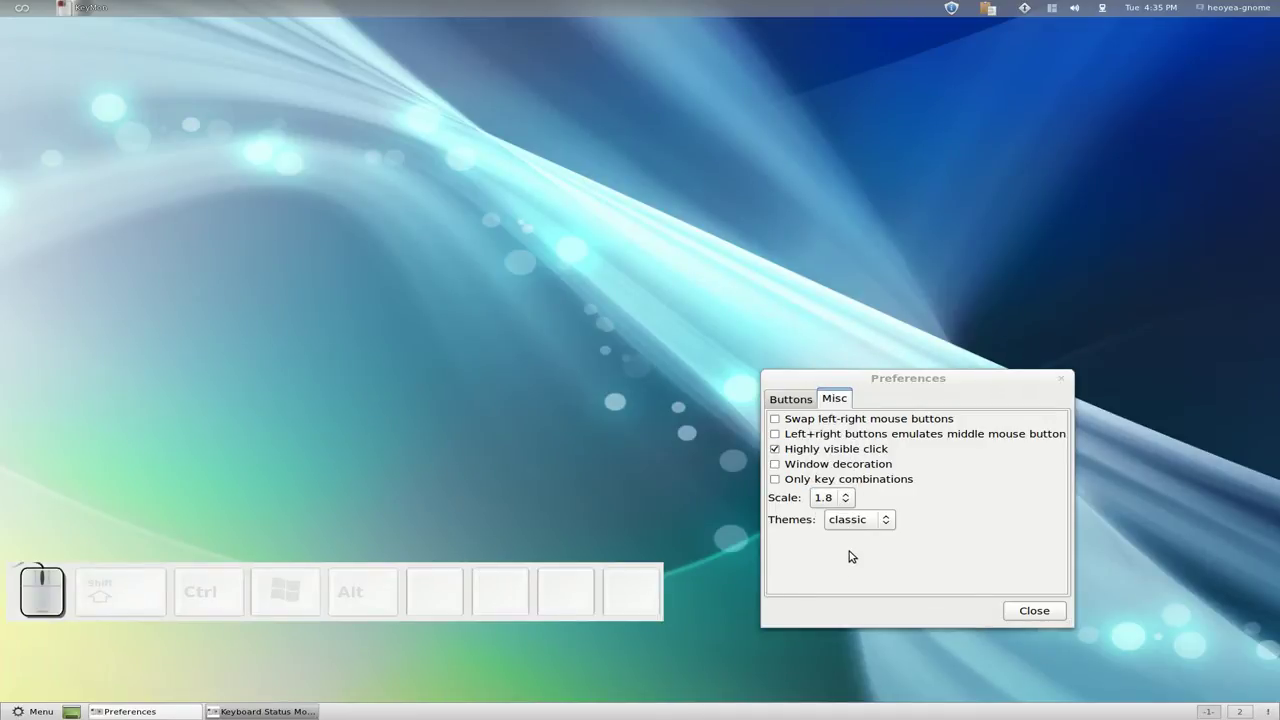
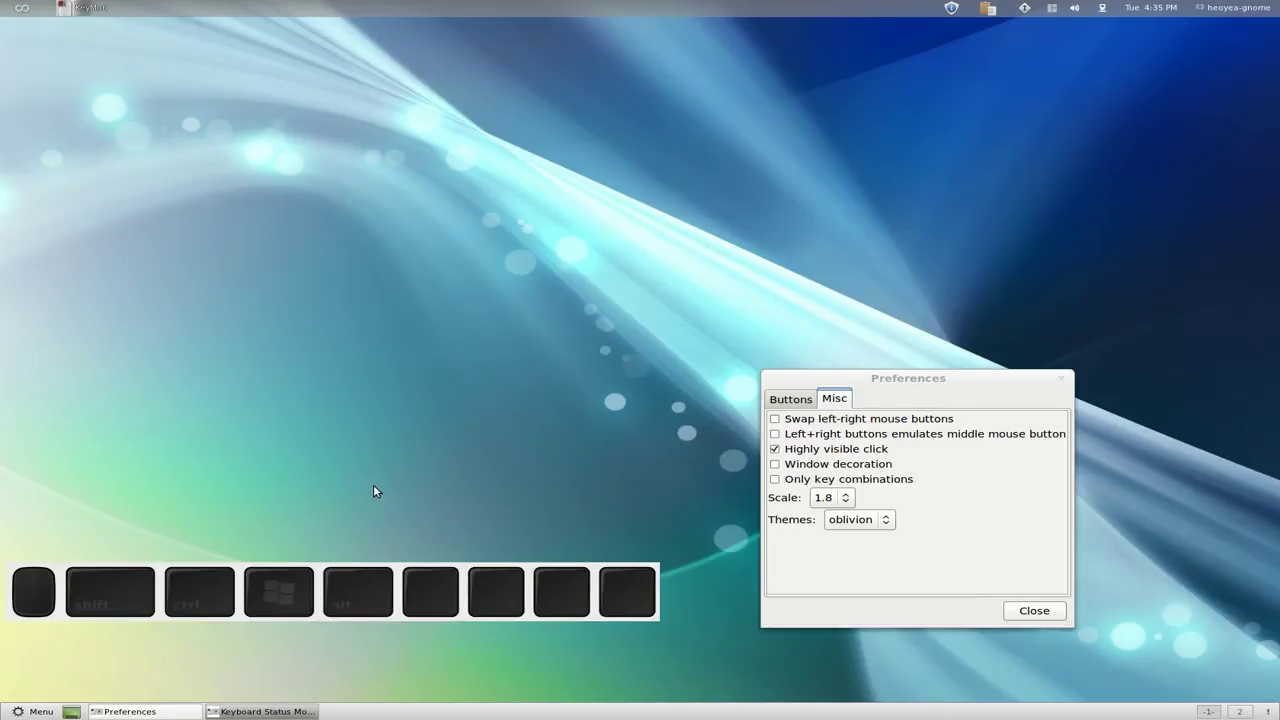
{"action": "left_click", "coordinate": [269, 395]}
{"action": "scroll", "scroll_direction": "up", "scroll_amount": 3}
{"action": "left_click", "coordinate": [163, 447]}
{"action": "scroll", "scroll_direction": "up", "scroll_amount": 3}
{"action": "left_click_drag", "start_coordinate": [334, 387], "coordinate": [225, 350]}
{"action": "left_click", "coordinate": [227, 352]}
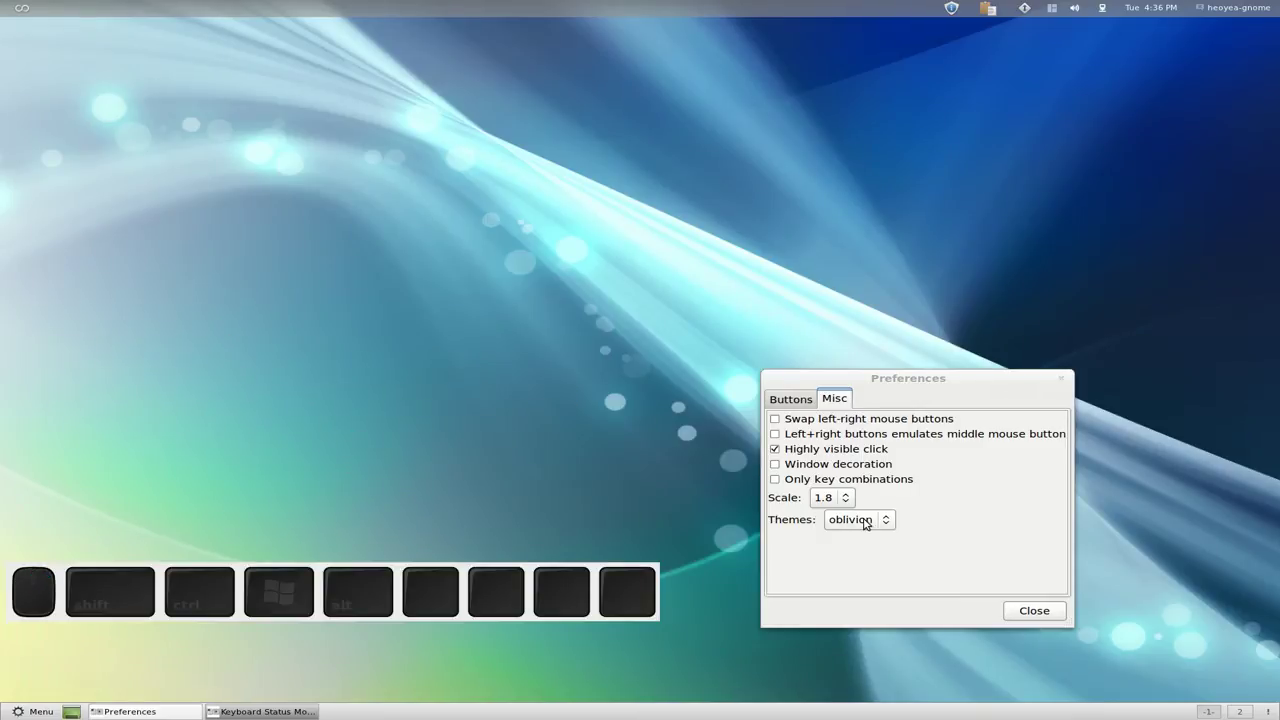
{"action": "scroll", "scroll_direction": "up", "scroll_amount": 3}
{"action": "left_click", "coordinate": [879, 508]}
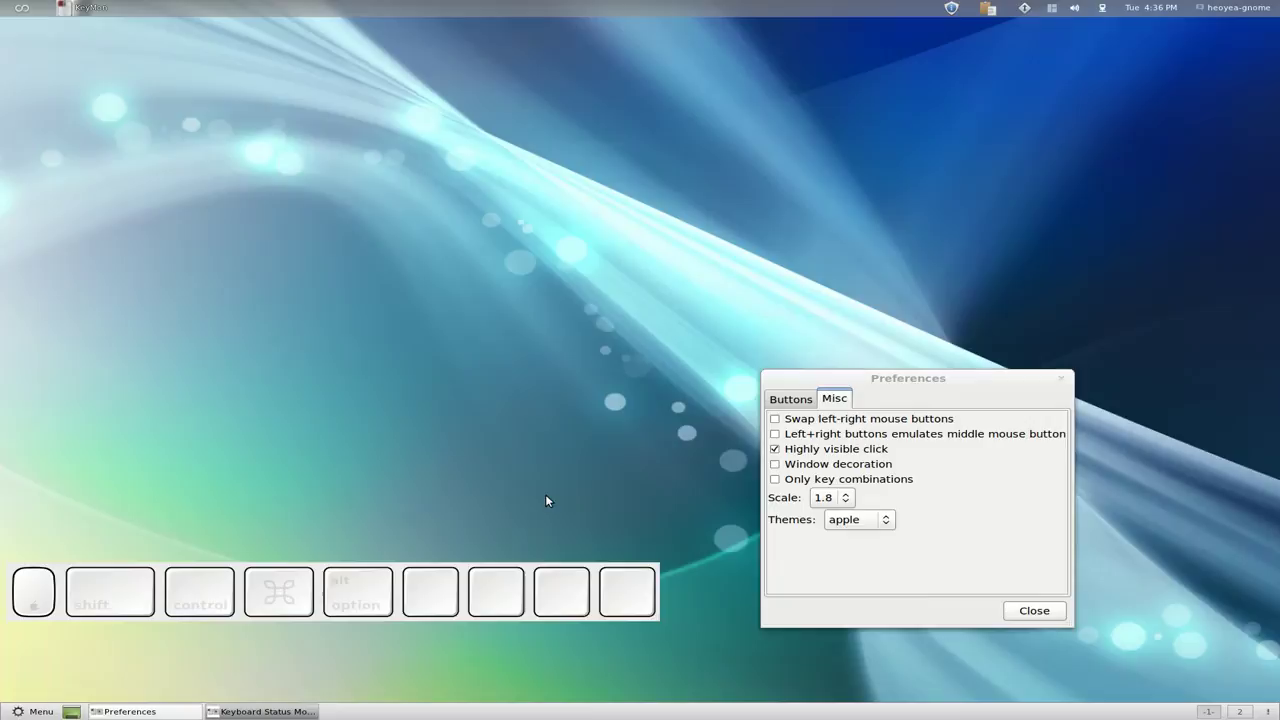
{"action": "key", "text": "f"}
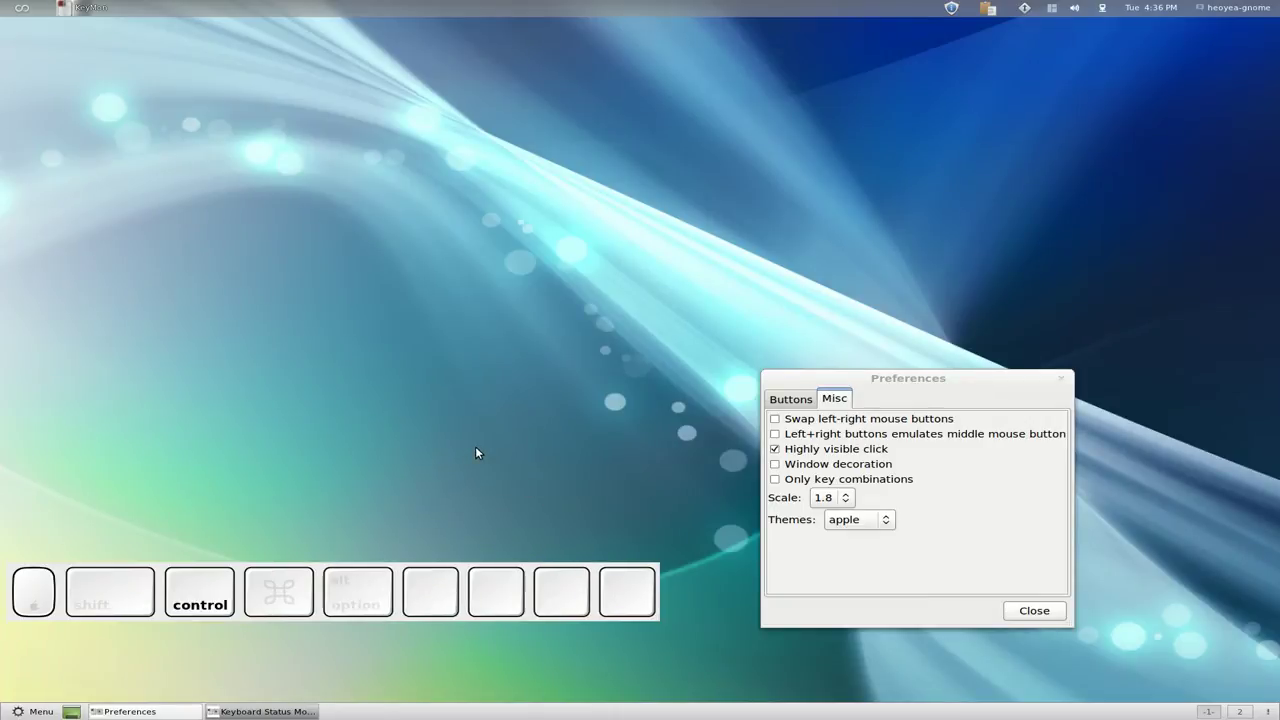
Step: Show the highly visible click circle at several spots, then switch the option off
{"action": "left_click", "coordinate": [197, 424]}
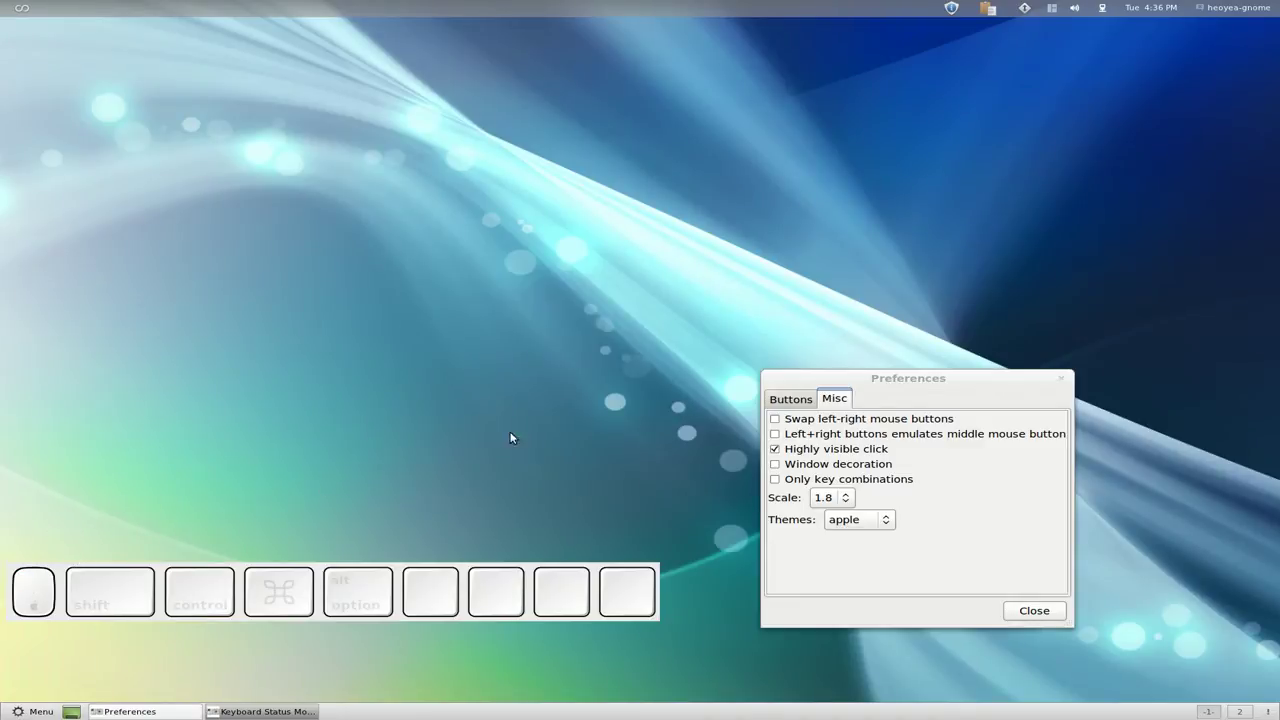
{"action": "left_click", "coordinate": [45, 532]}
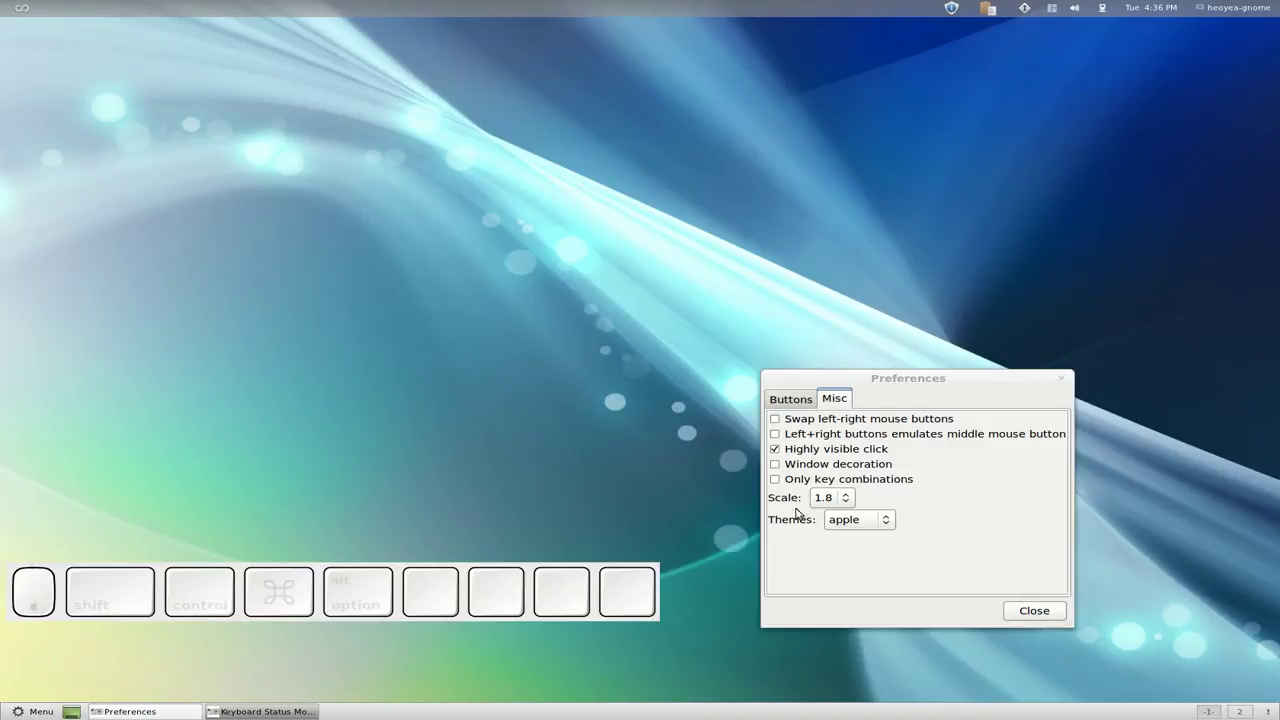
{"action": "left_click", "coordinate": [874, 518]}
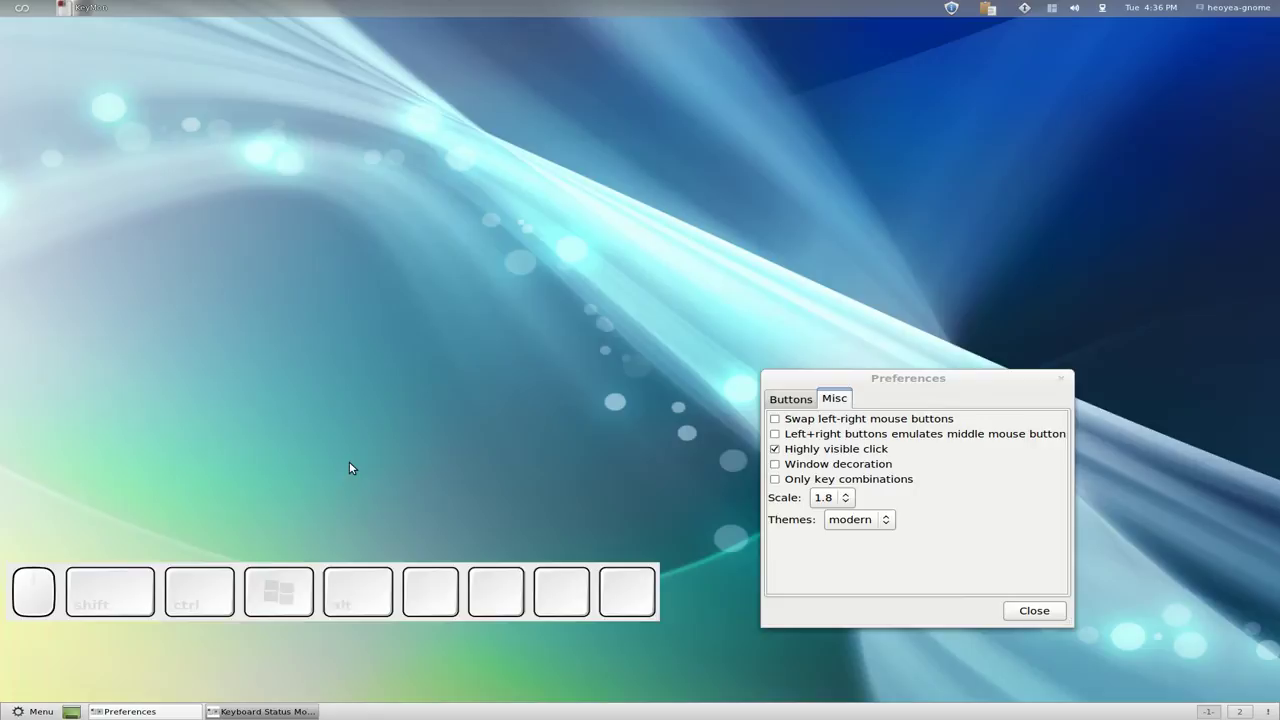
{"action": "left_click", "coordinate": [204, 491]}
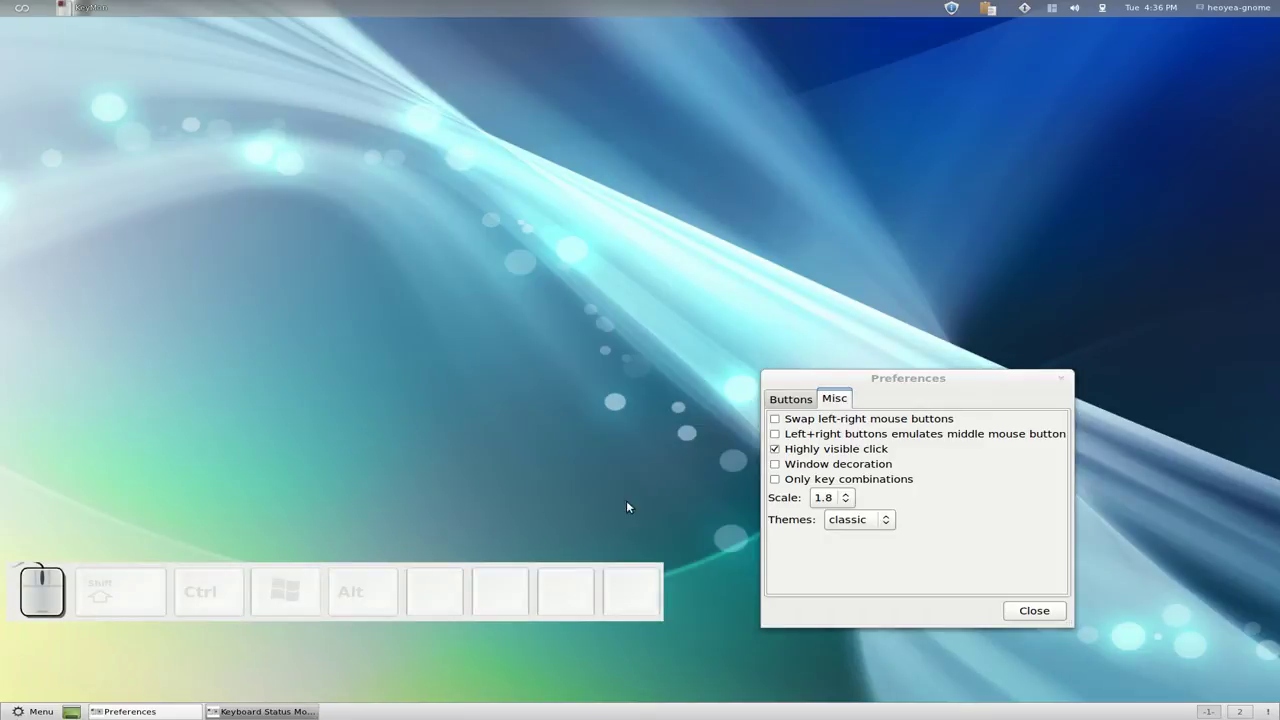
{"action": "left_click", "coordinate": [558, 491]}
{"action": "left_click", "coordinate": [811, 452]}
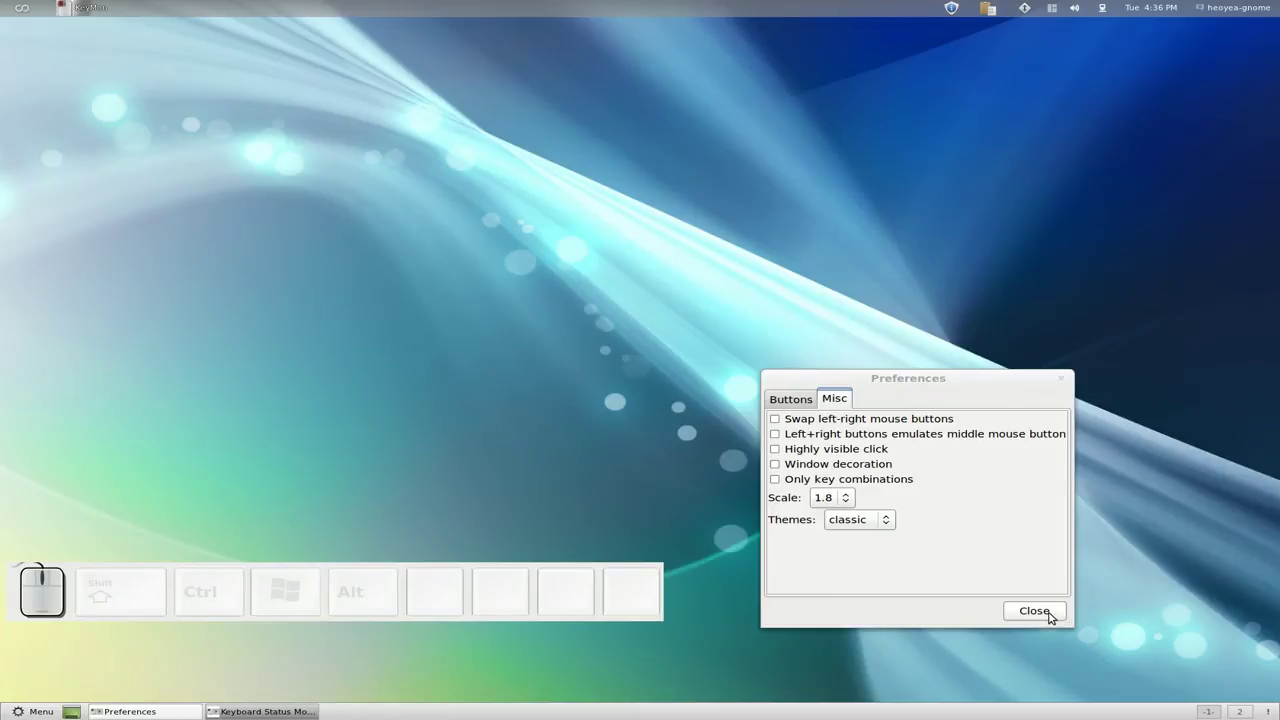
Step: Close key-mon's Preferences dialog and its window menu
{"action": "left_click", "coordinate": [1055, 614]}
{"action": "right_click", "coordinate": [597, 574]}
{"action": "left_click", "coordinate": [612, 616]}
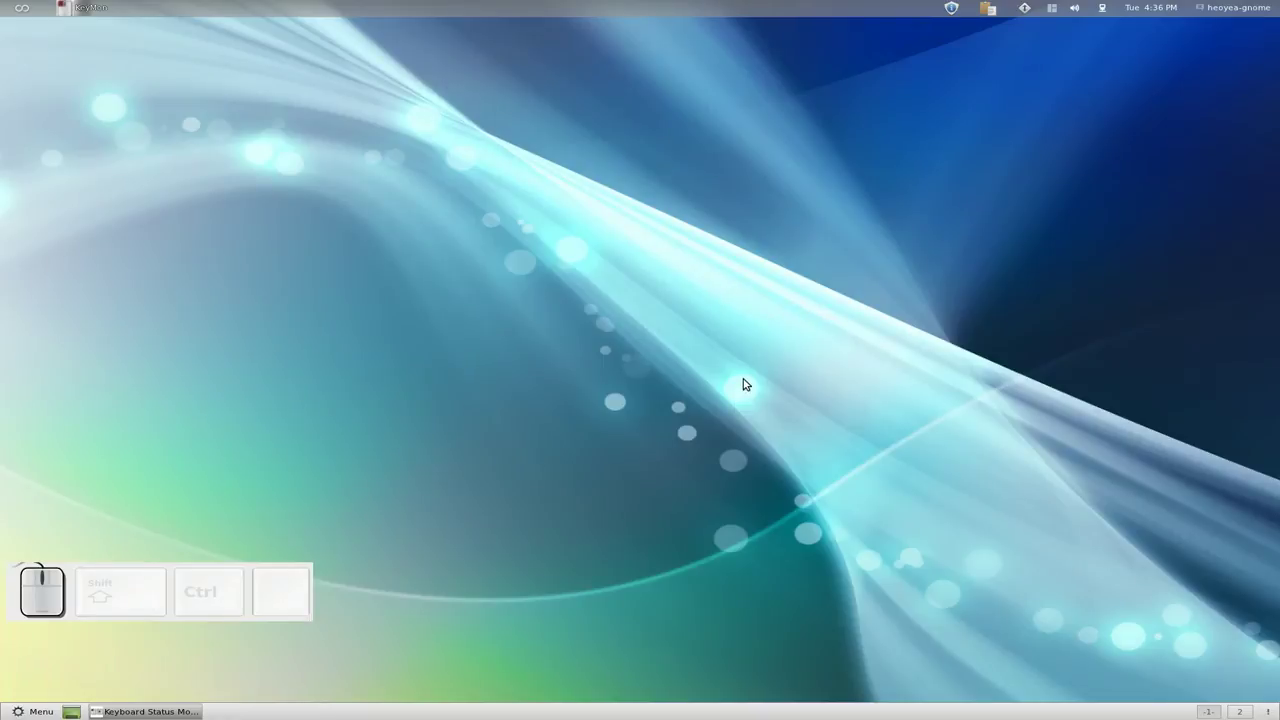
Step: Launch the text editor through the Kupfer launcher with ctrl+space
{"action": "key", "text": "ctrl+space"}
{"action": "key", "text": "BackSpace"}
{"action": "key", "text": "d"}
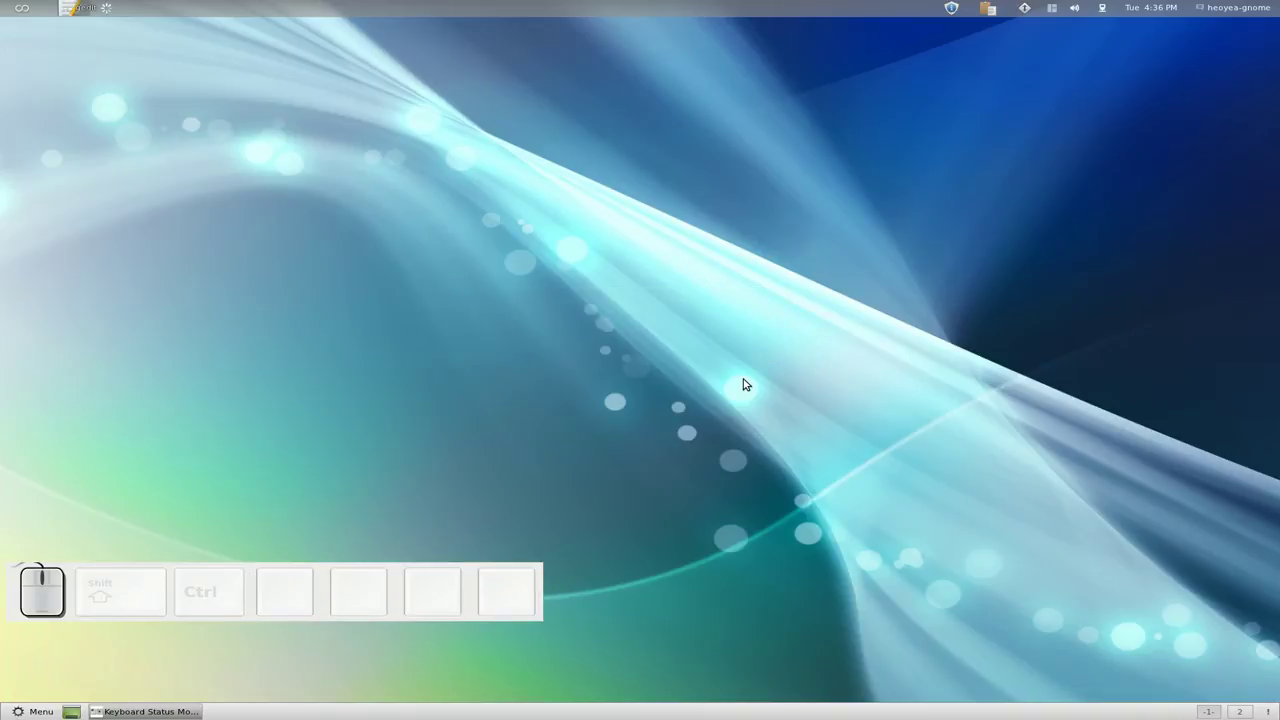
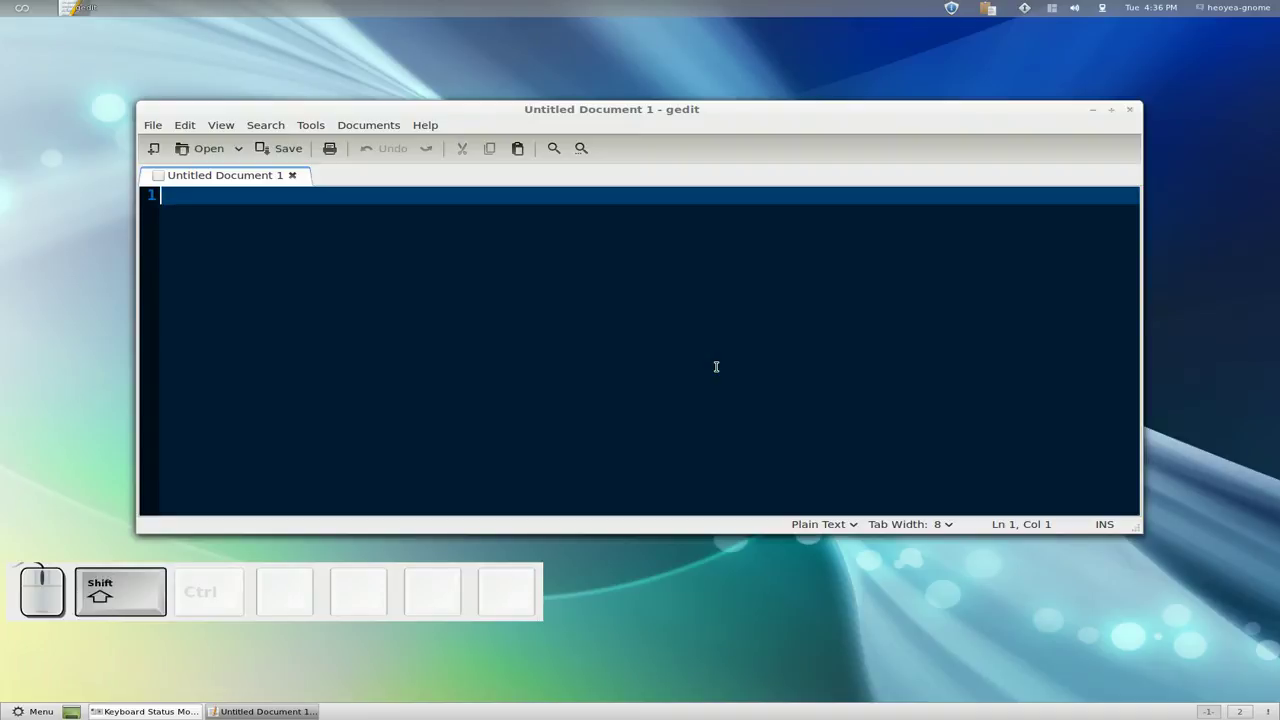
Step: Write 'Happy 2012, The end of the world is near' wrapped in quote marks on line 1
{"action": "key", "text": "space"}
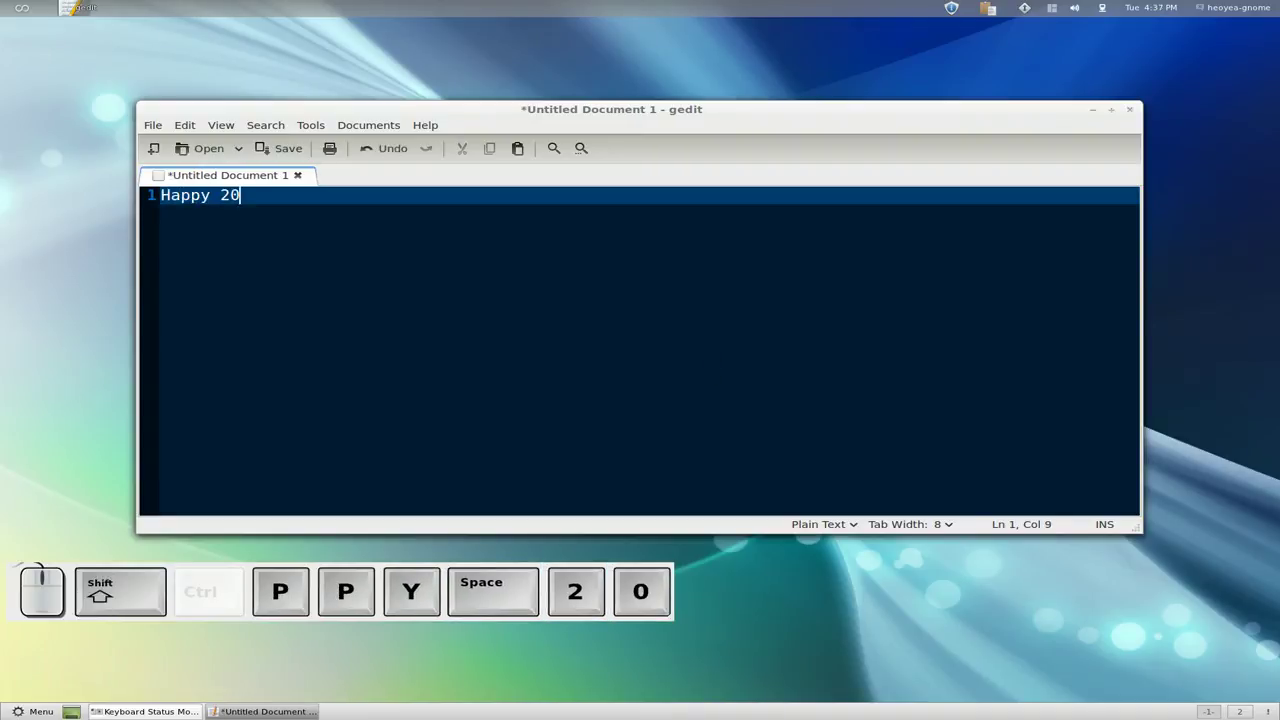
{"action": "key", "text": ","}
{"action": "key", "text": "space"}
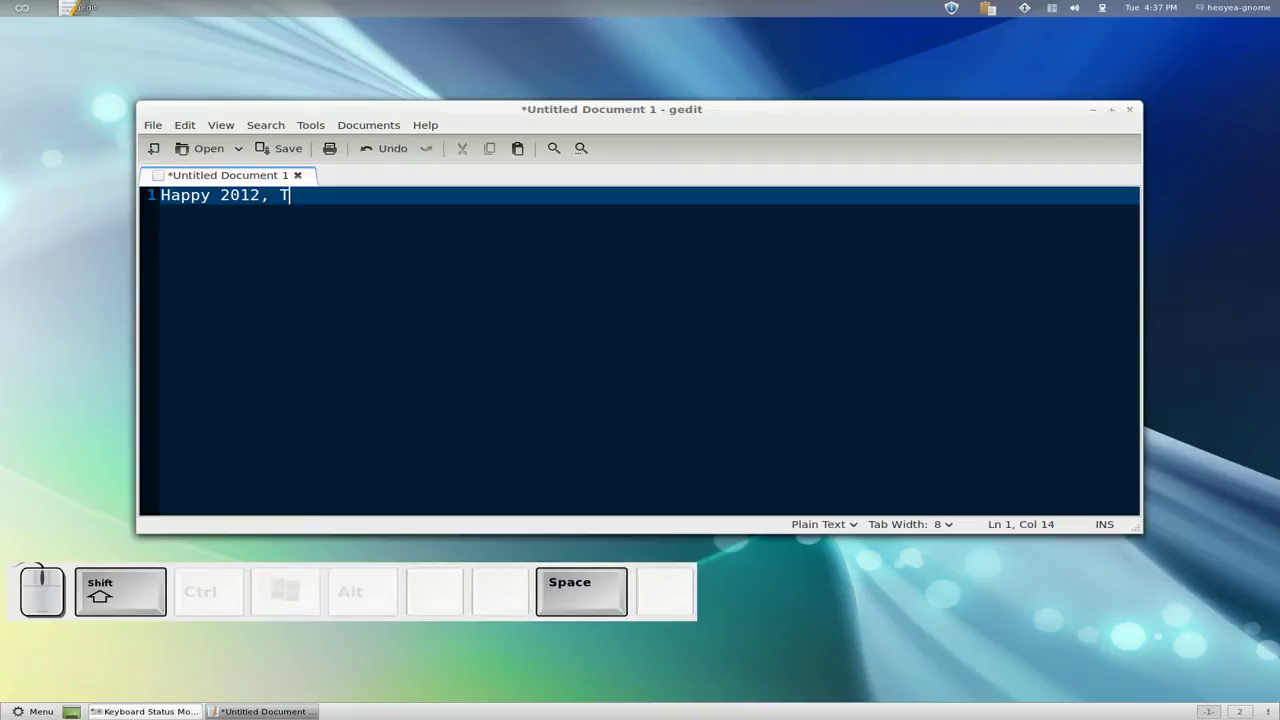
{"action": "key", "text": "space"}
{"action": "key", "text": "space"}
{"action": "key", "text": "space"}
{"action": "key", "text": "space"}
{"action": "key", "text": "space"}
{"action": "key", "text": "space"}
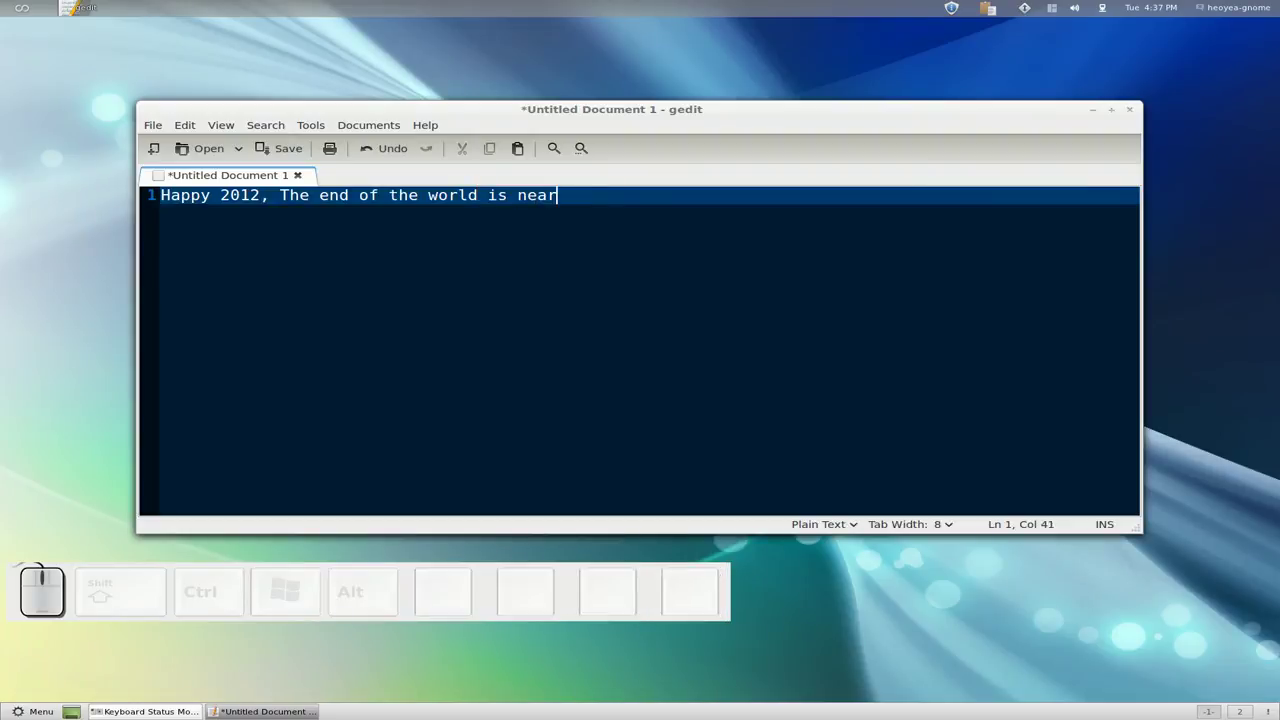
{"action": "key", "text": "'"}
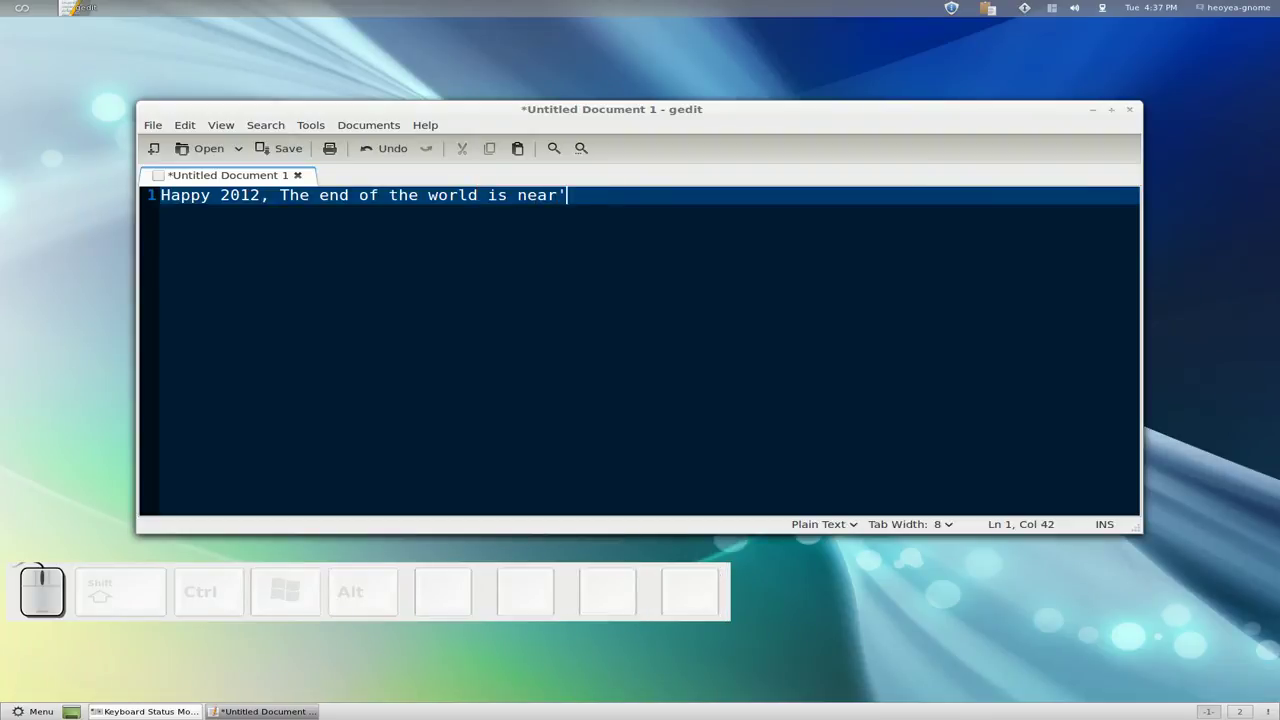
{"action": "key", "text": "Home"}
{"action": "key", "text": "'"}
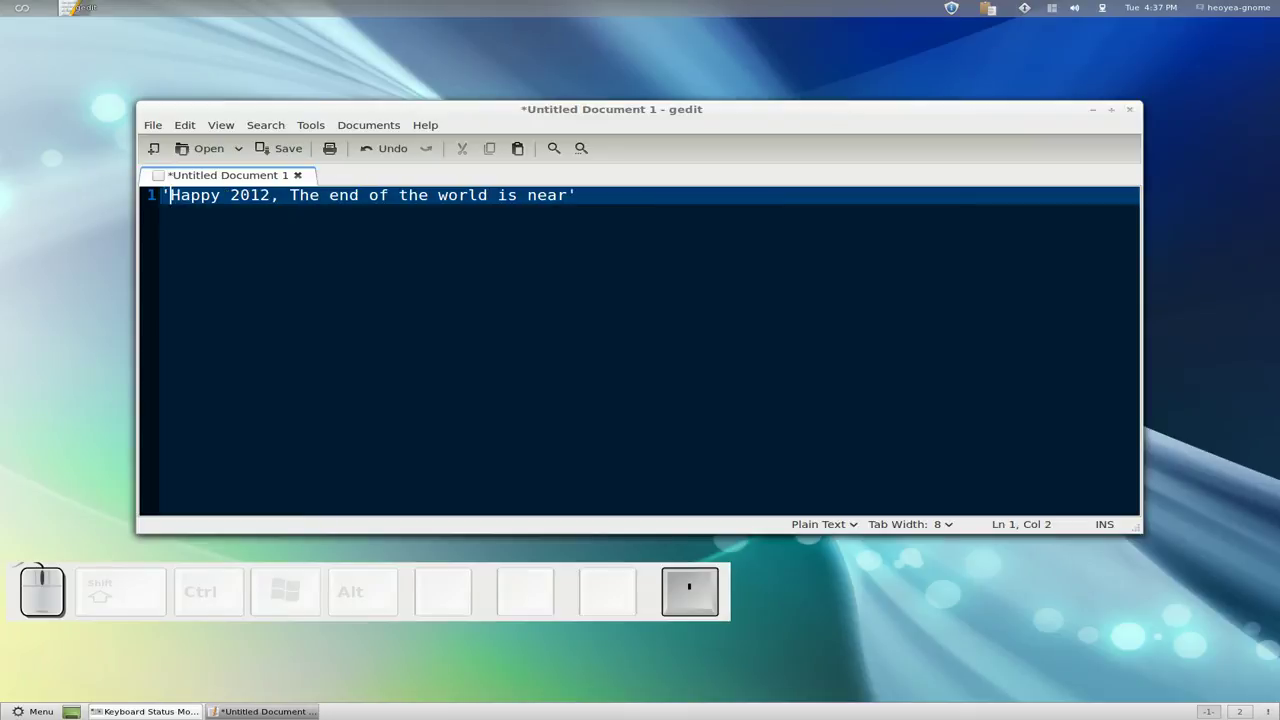
Step: Append ' - The Mayans' after the quote and leave a blank line below it
{"action": "key", "text": "End"}
{"action": "key", "text": "space"}
{"action": "key", "text": "-"}
{"action": "key", "text": "space"}
{"action": "key", "text": "space"}
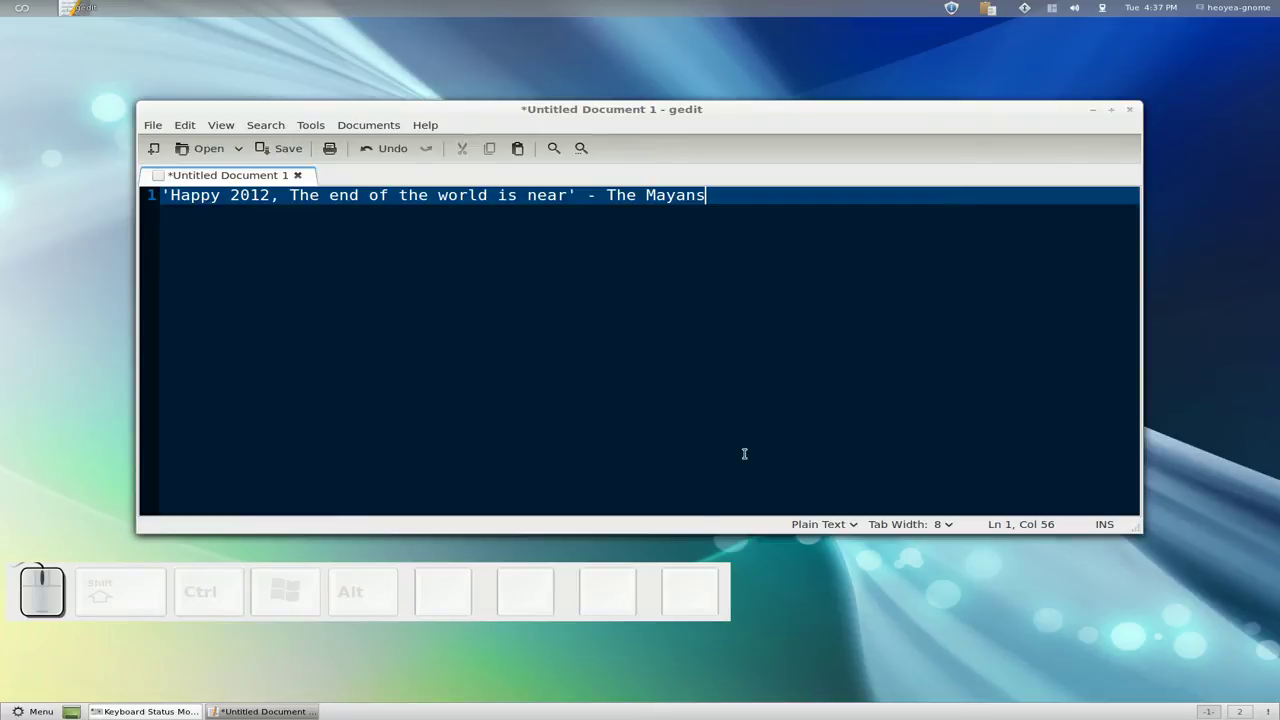
{"action": "key", "text": "Return"}
{"action": "key", "text": "Return"}
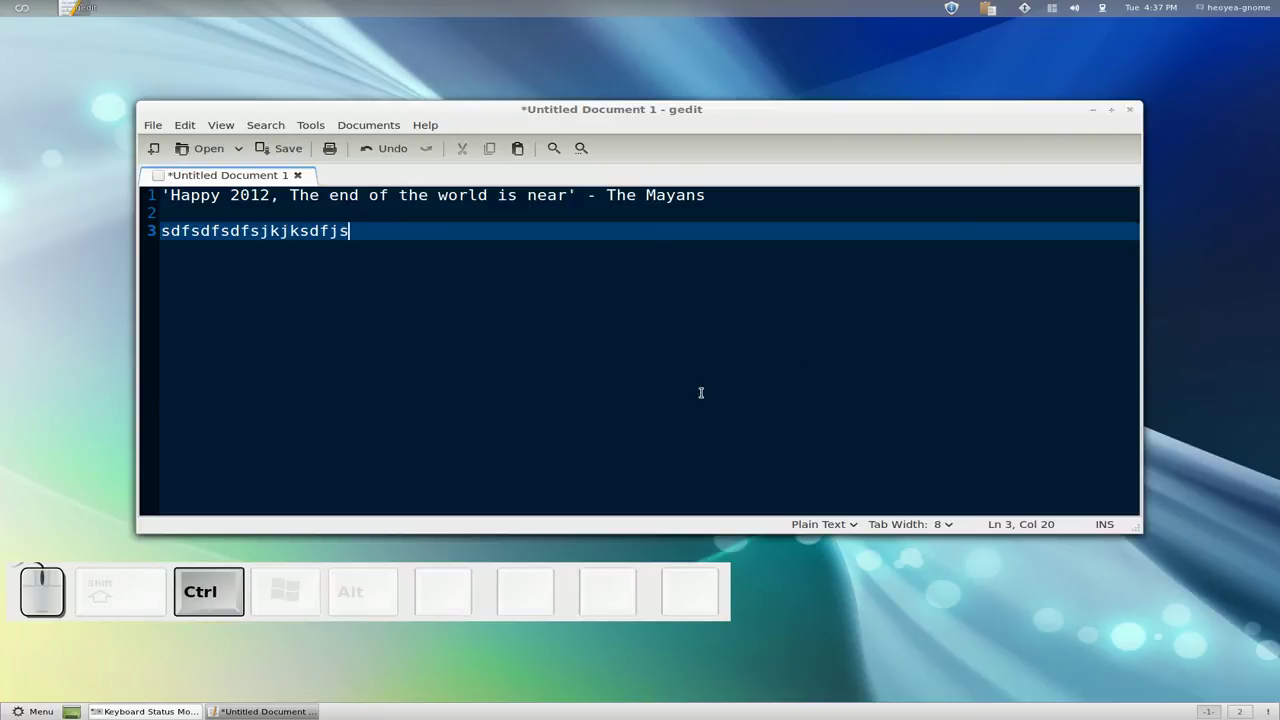
{"action": "key", "text": "ctrl+s"}
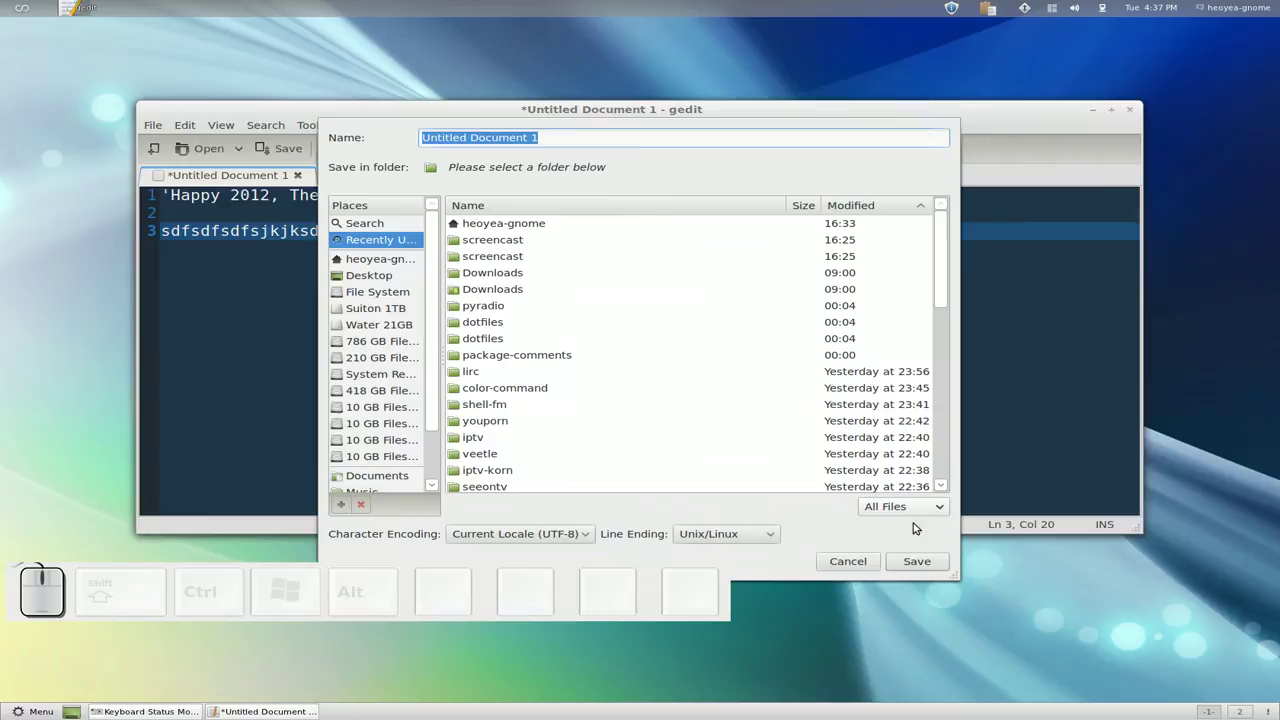
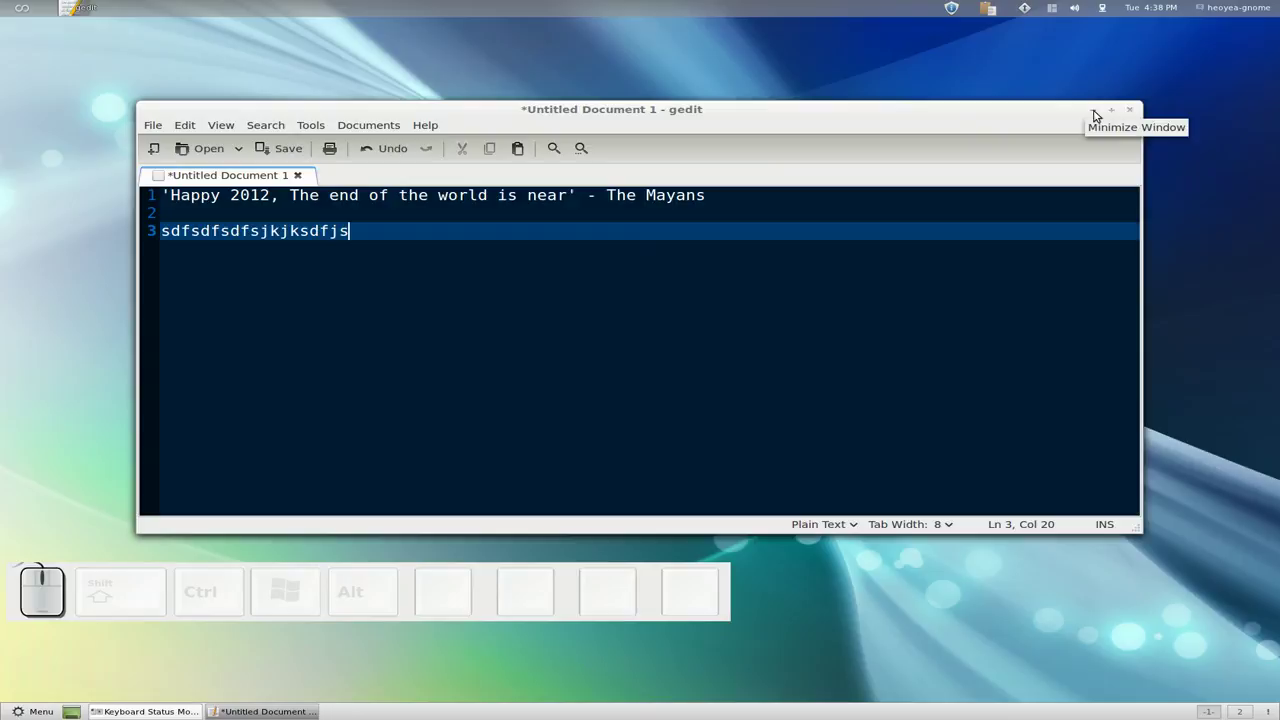
Step: Add 'sudo apt-get install keymon' on line 5, then bring up the drop-down terminal with ctrl+`
{"action": "key", "text": "Return"}
{"action": "key", "text": "Return"}
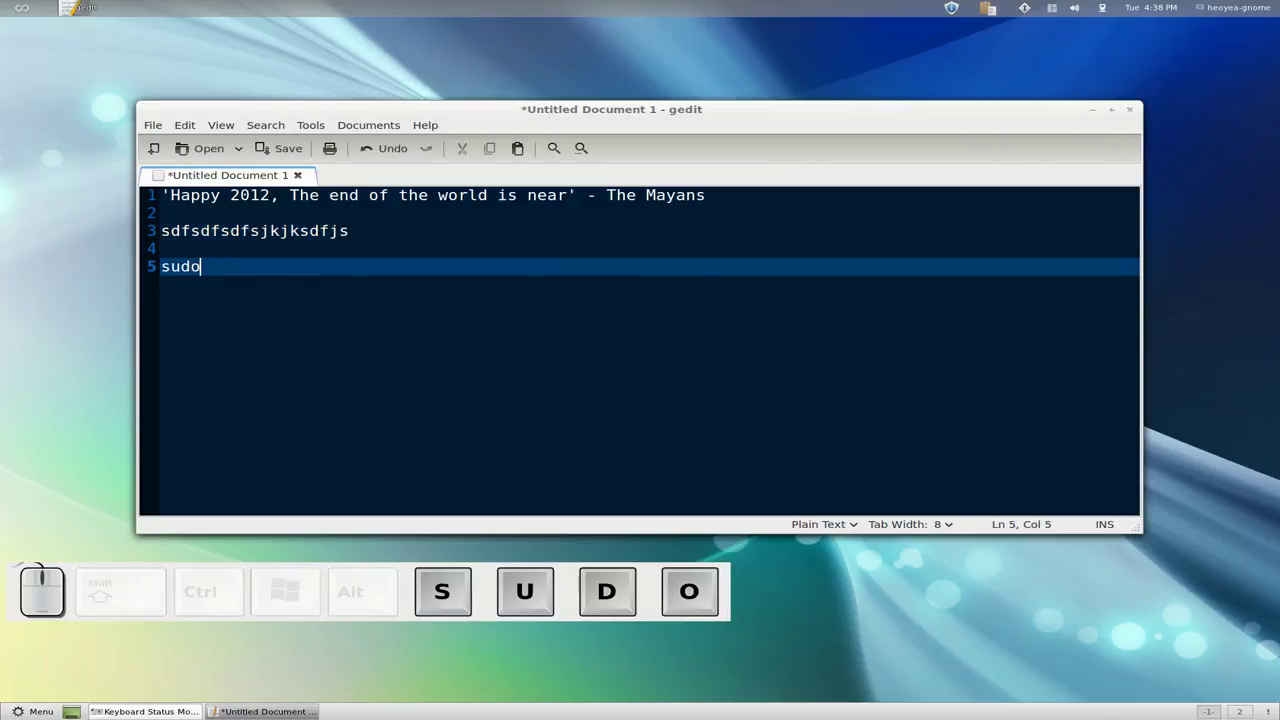
{"action": "key", "text": "space"}
{"action": "key", "text": "space"}
{"action": "key", "text": "space"}
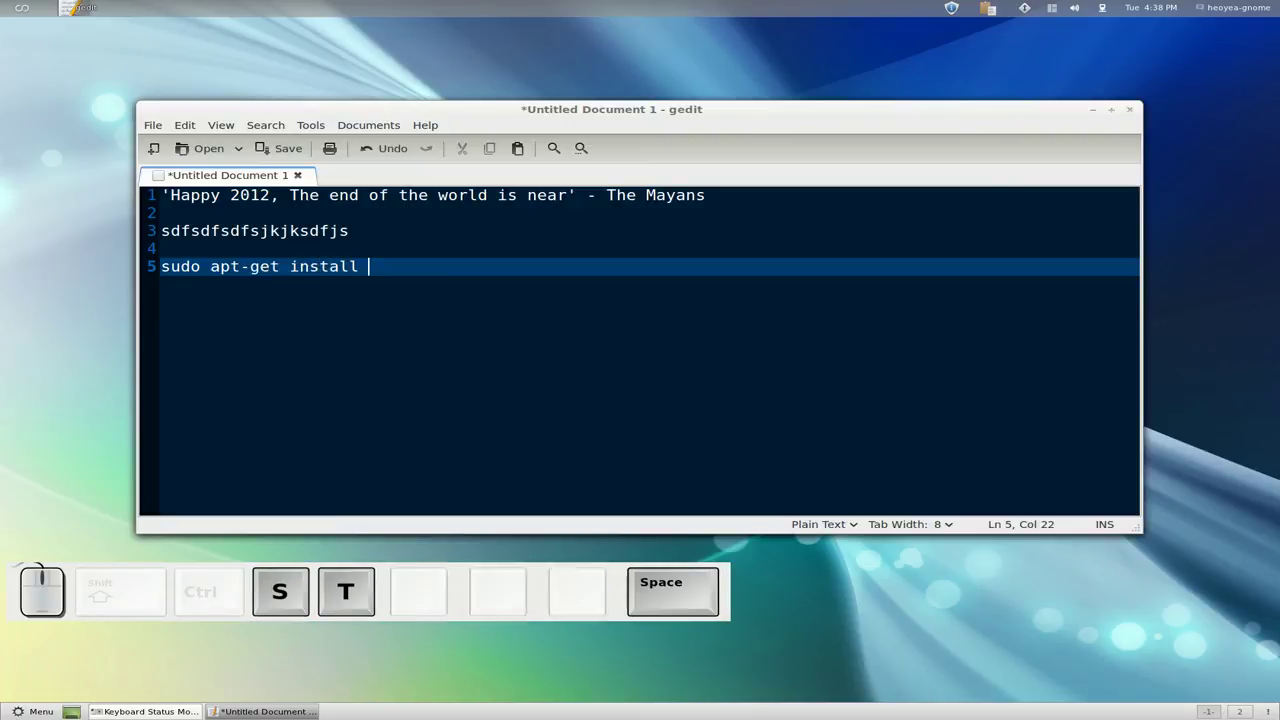
{"action": "key", "text": "n"}
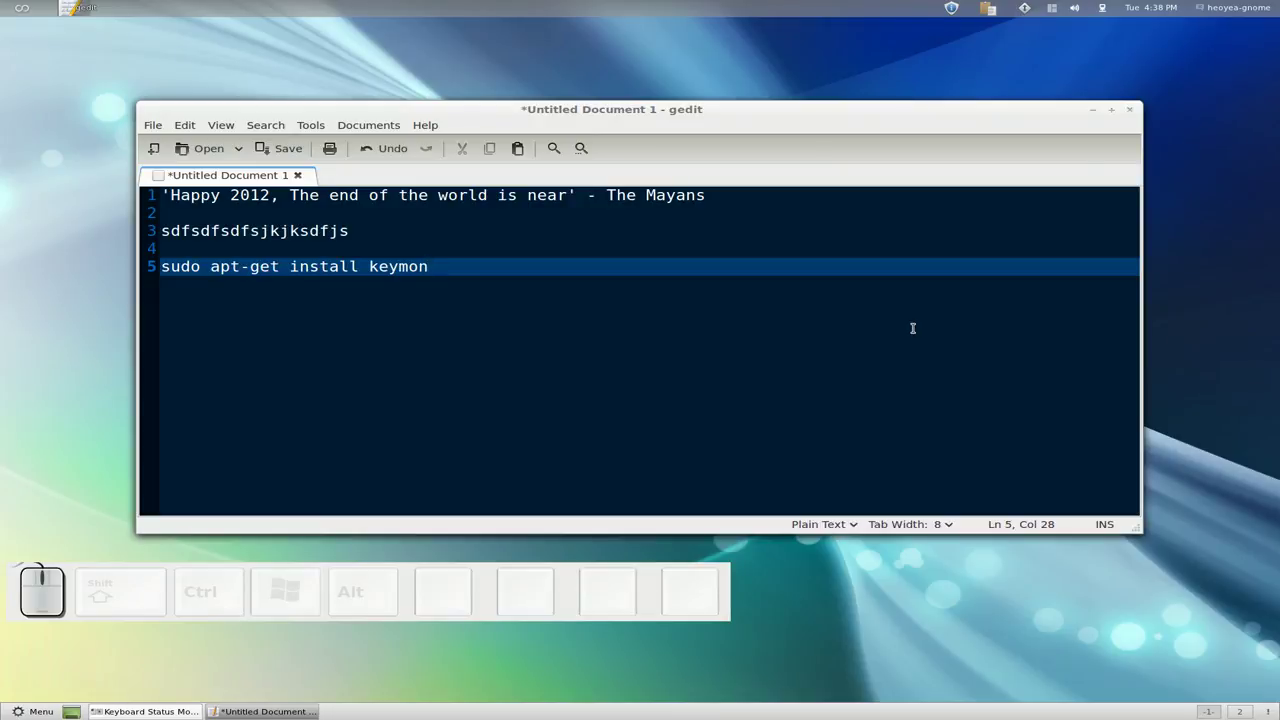
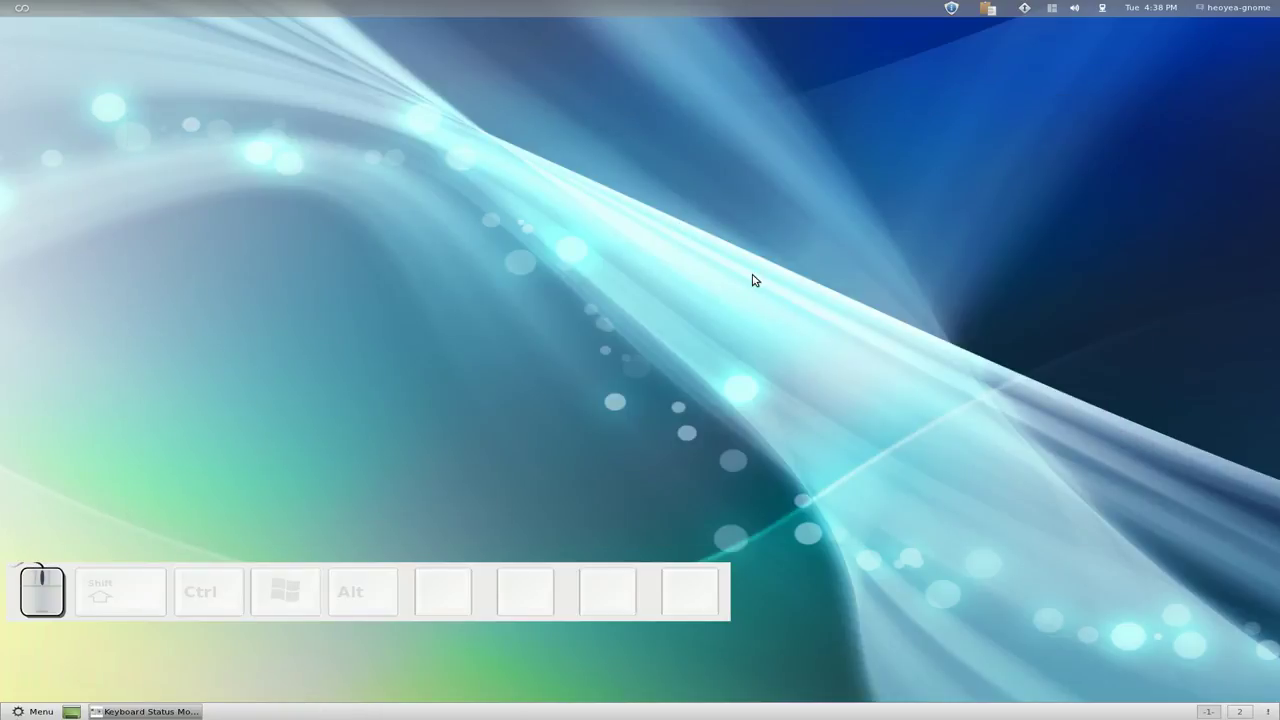
{"action": "key", "text": "ctrl+`"}
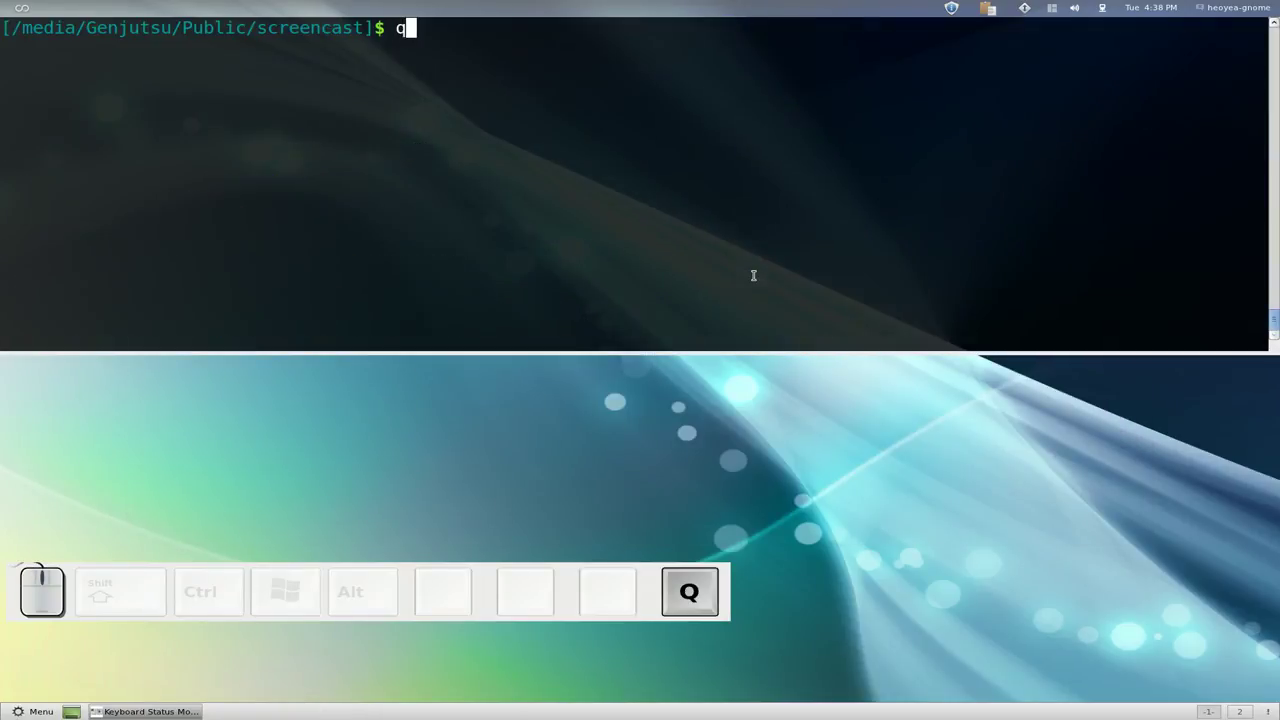